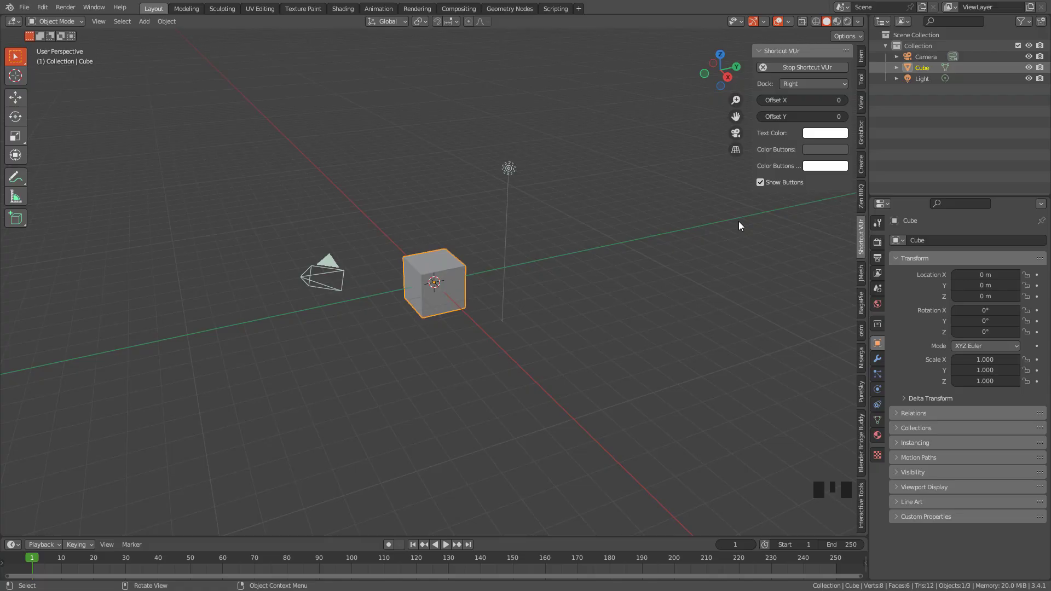
Step: Delete the default cube, camera and light so the scene is empty
click(713, 220)
key(n)
middle_click(543, 212)
click(549, 307)
key(x)
drag(558, 260, 562, 289)
scroll(up, 3)
drag(562, 278, 554, 270)
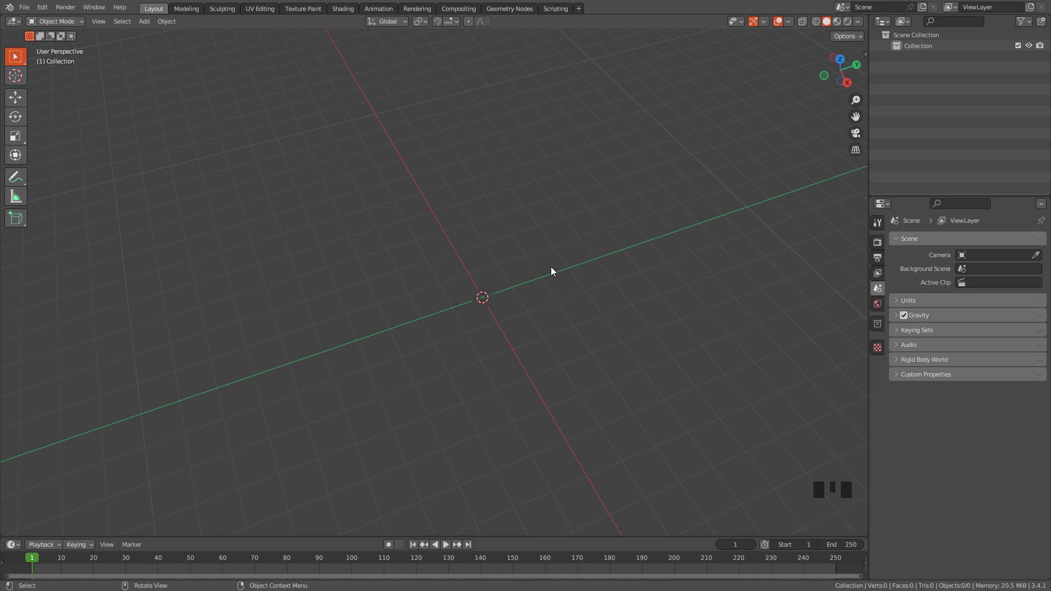
Step: Add a plane mesh and view it straight down from the top
key(shift+a)
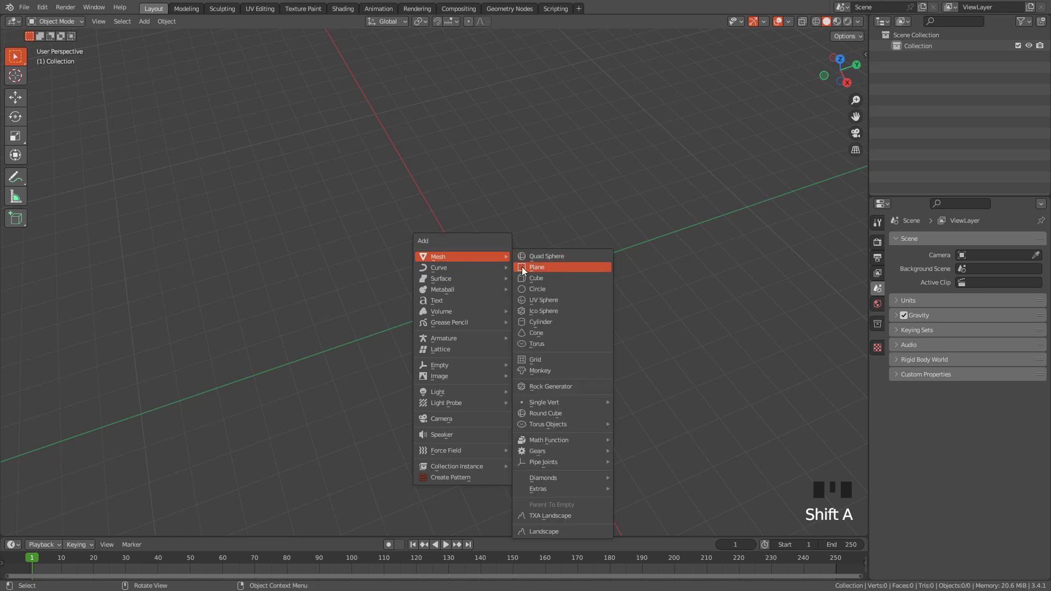
middle_click(521, 277)
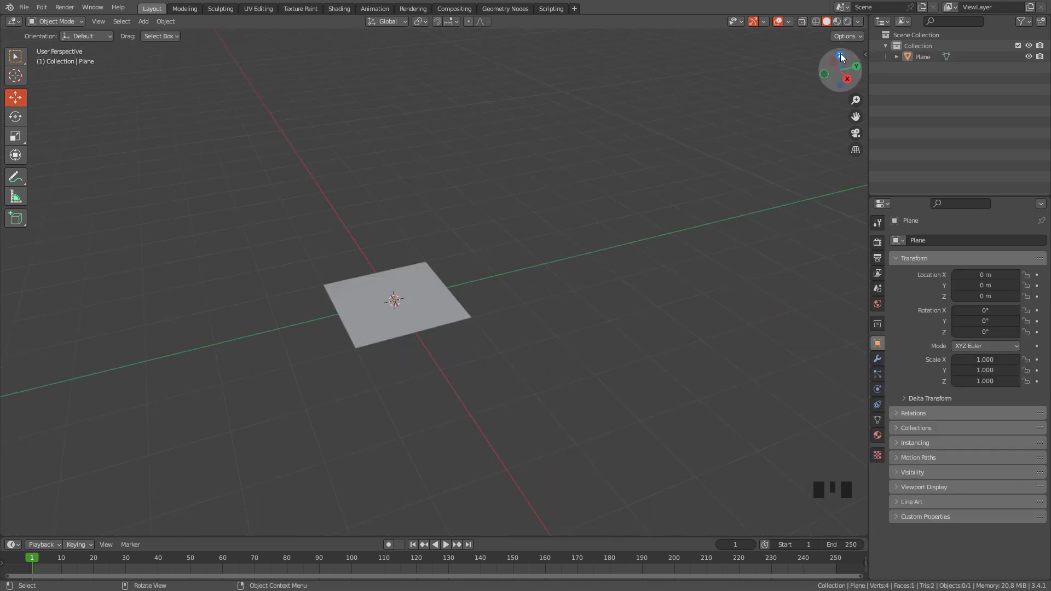
click(844, 60)
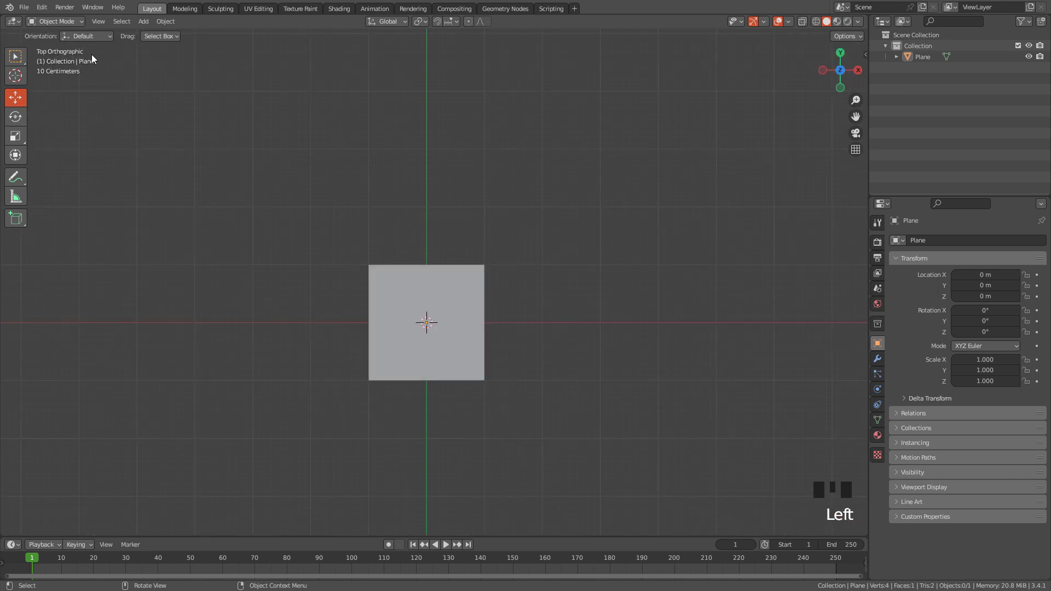
scroll(up, 3)
middle_click(517, 270)
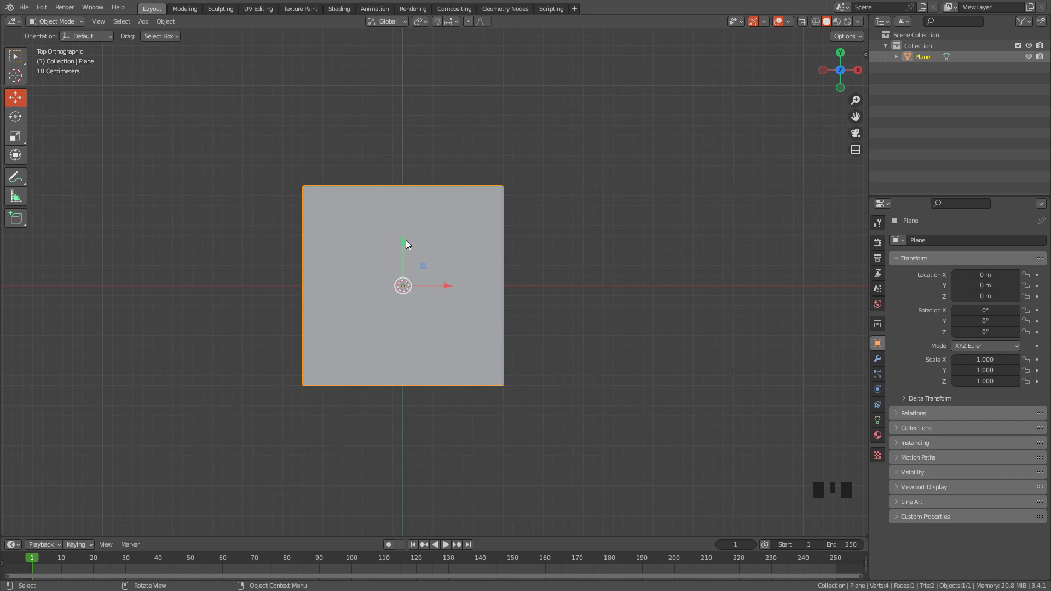
Step: Stretch the plane to 2× width along X and apply the scale back to 1.000
key(s)
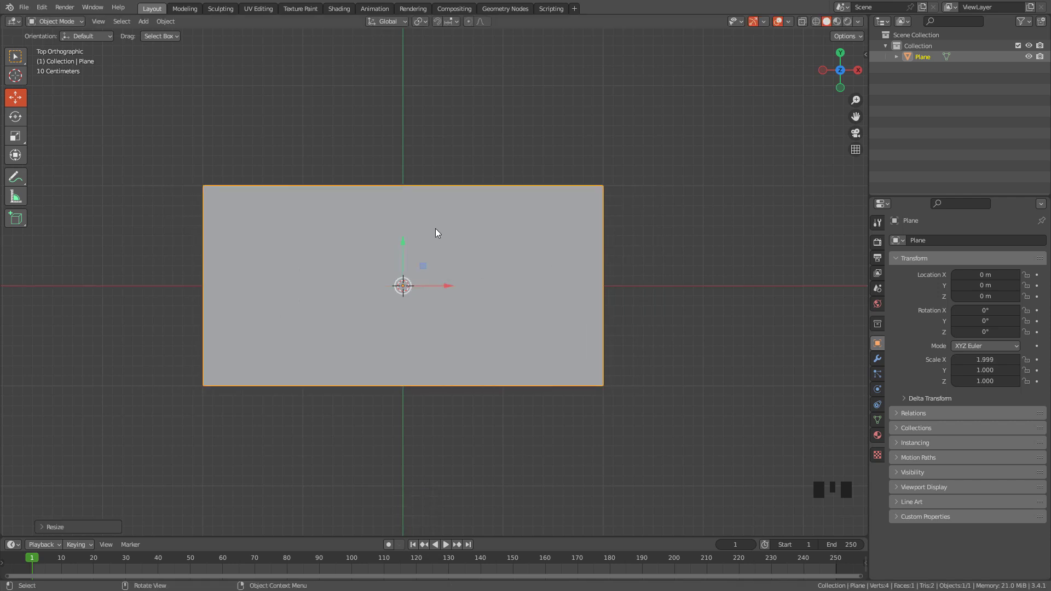
key(ctrl+a)
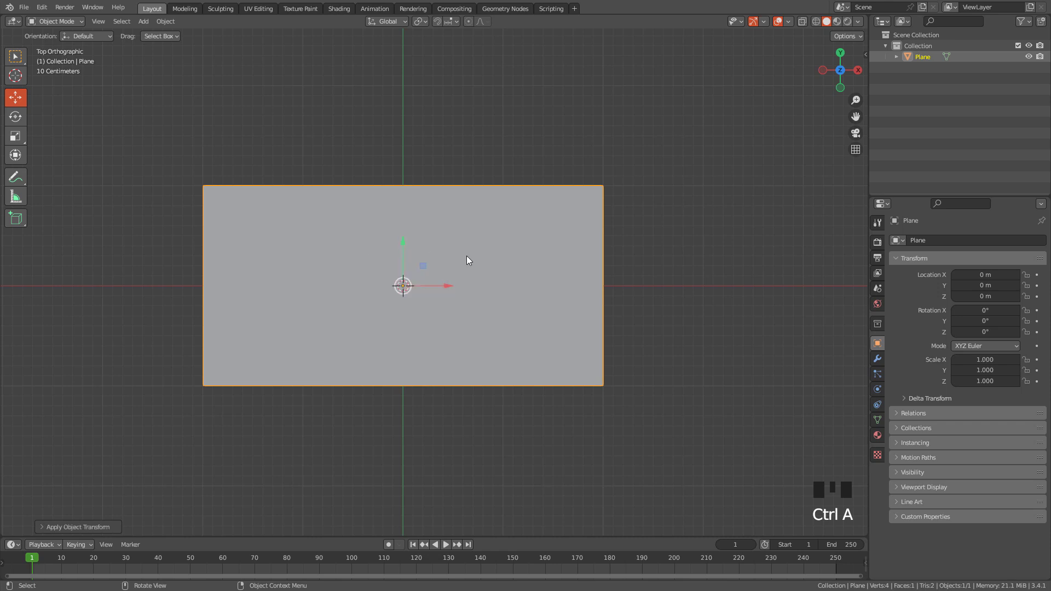
drag(471, 260, 579, 175)
key(Tab)
click(579, 176)
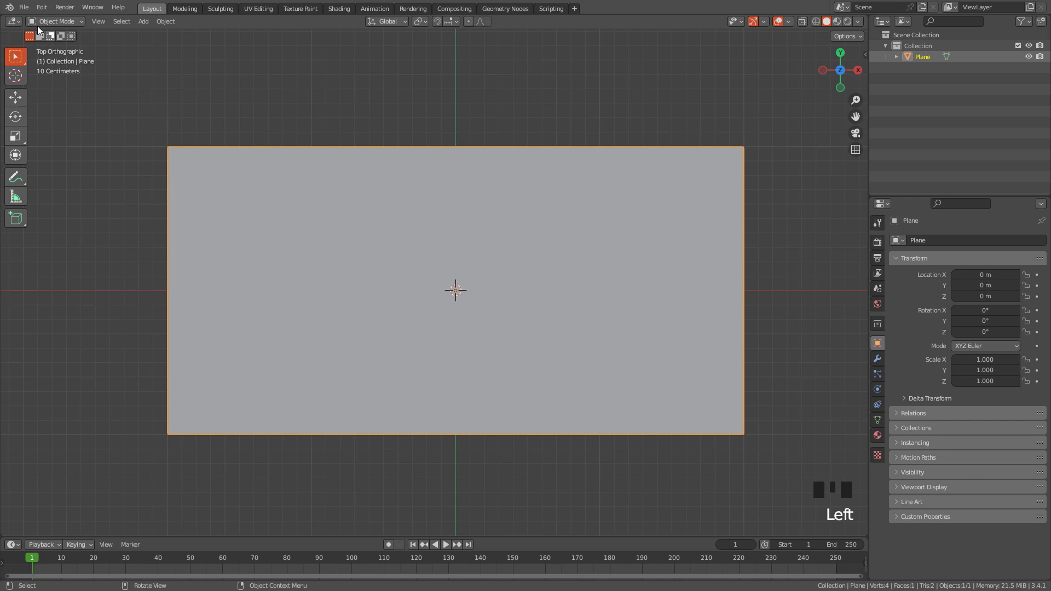
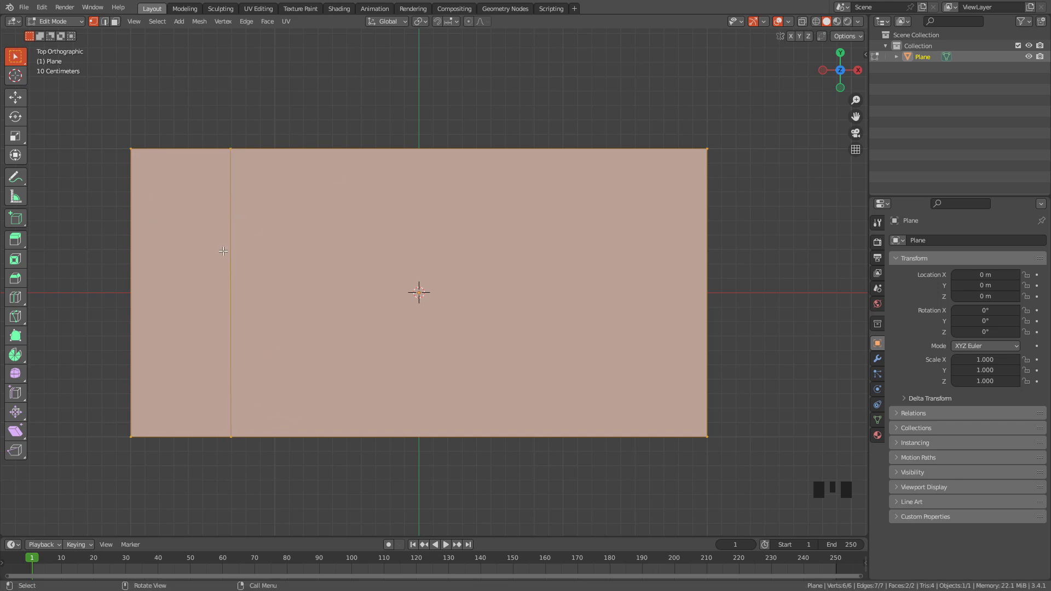
Step: Undo the stray loop cut, deselect the face and ready the Knife tool
key(ctrl+z)
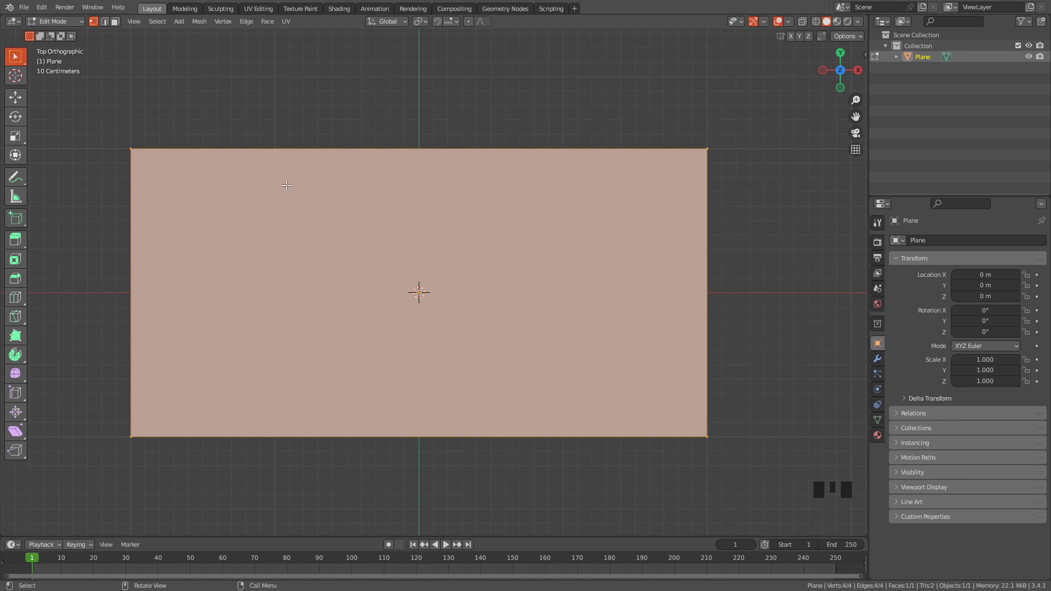
key(k)
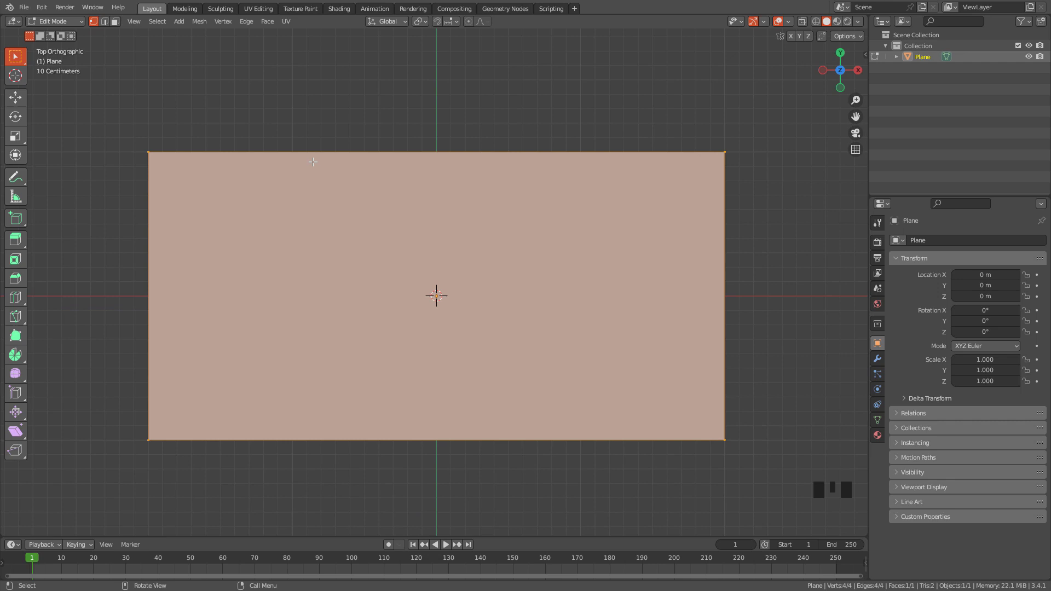
click(264, 195)
Step: Knife-cut the top strip and left block edges into the plane
key(k)
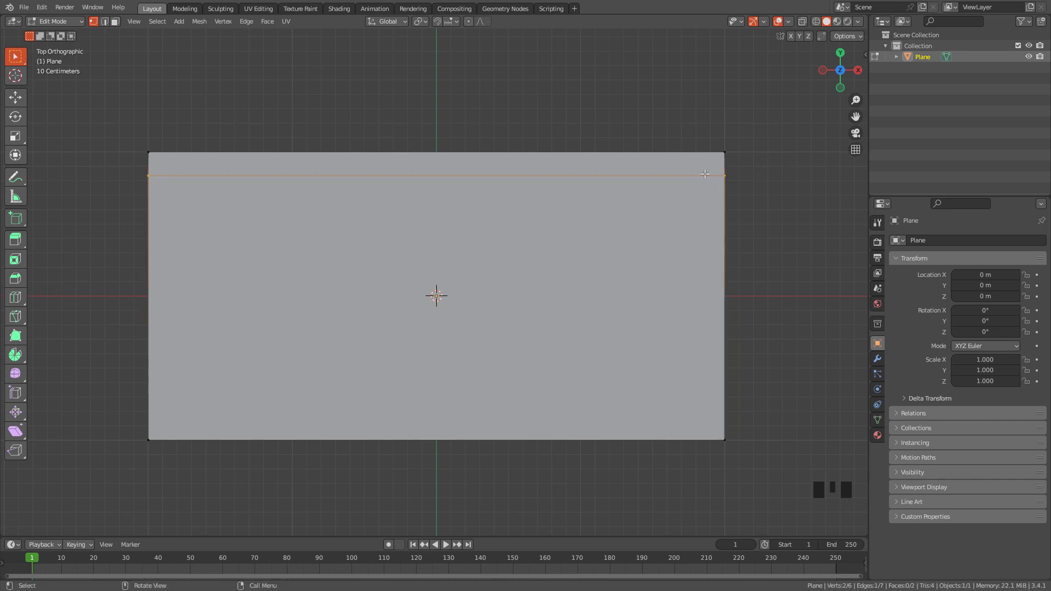
drag(424, 171, 277, 180)
key(k)
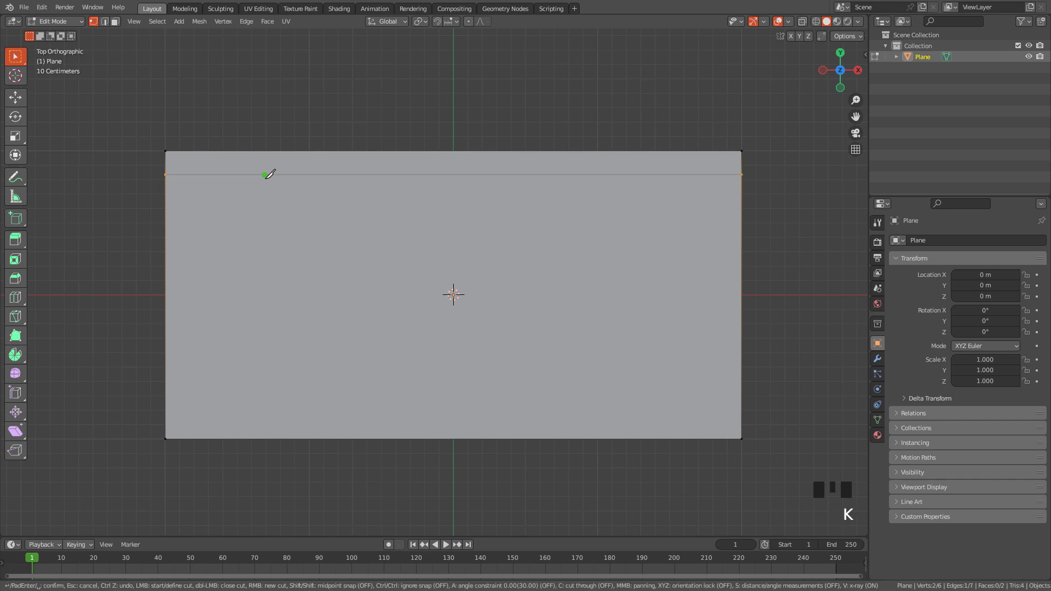
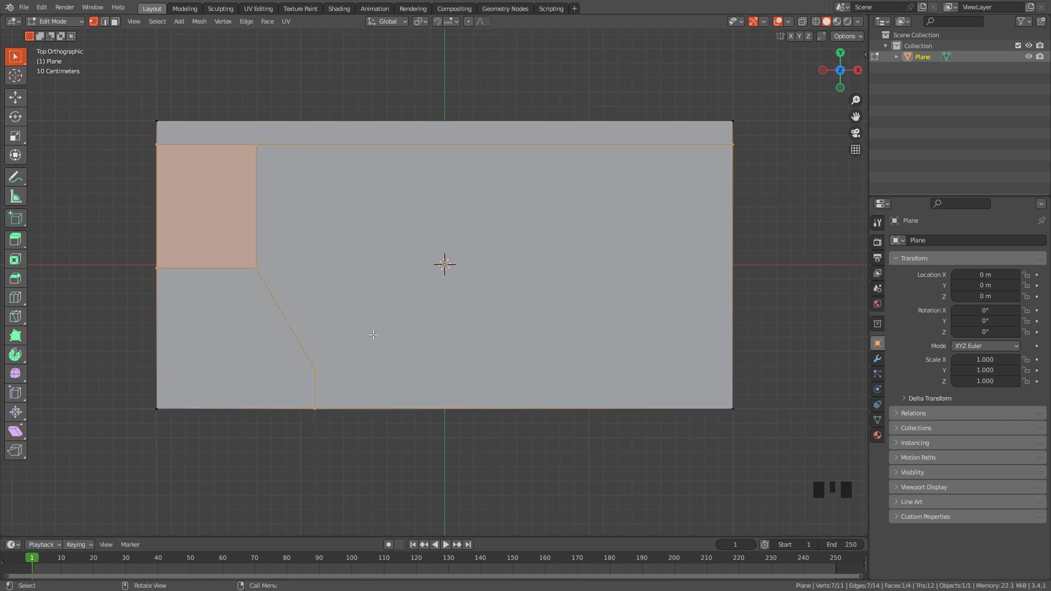
drag(375, 251, 230, 209)
key(k)
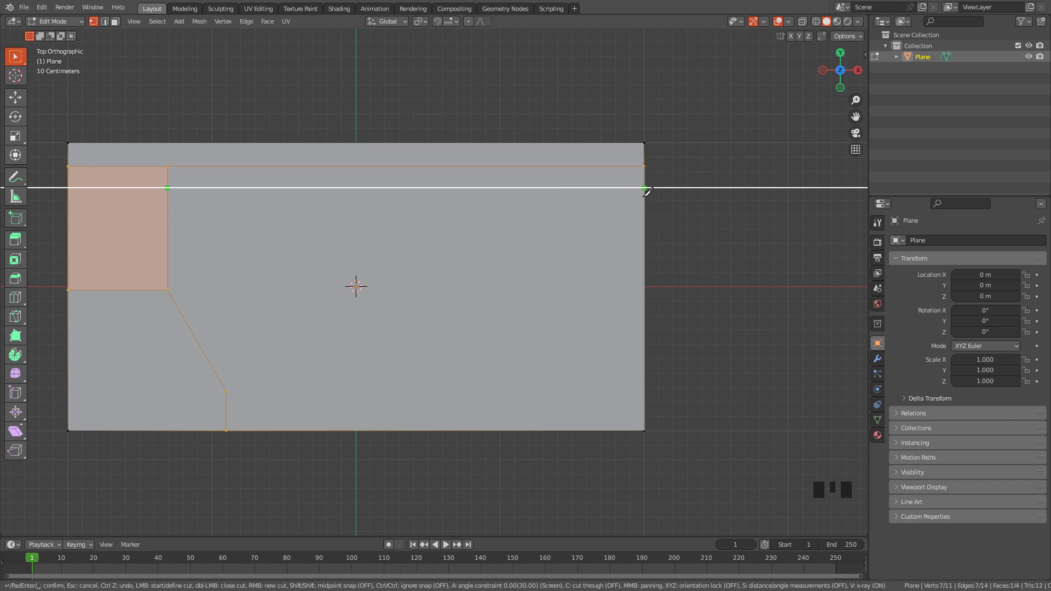
drag(303, 218, 372, 237)
key(k)
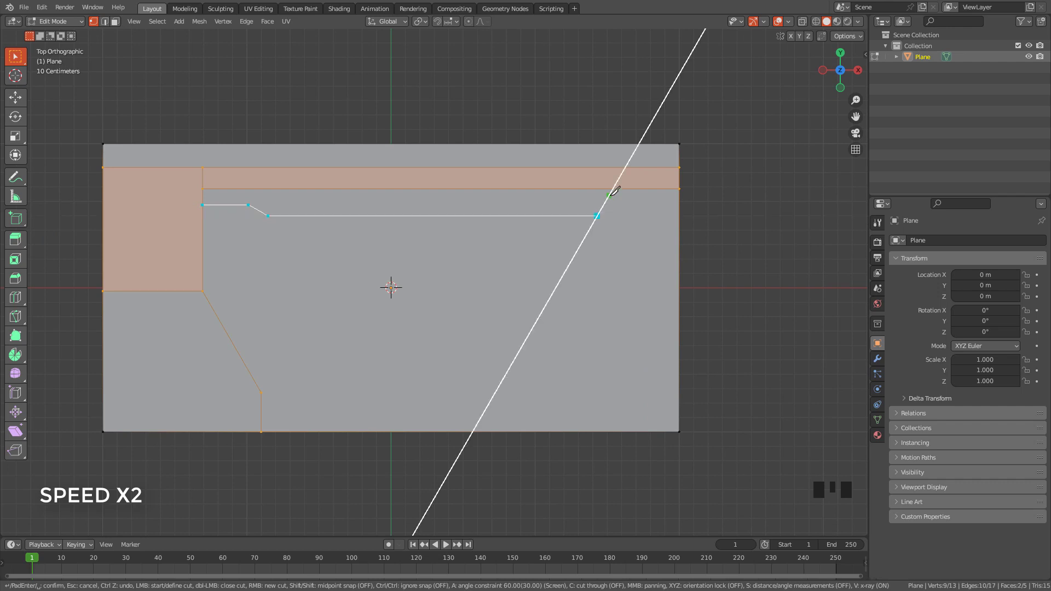
Step: Knife-cut the angled inner line and begin the notched lower outline
drag(604, 223, 575, 189)
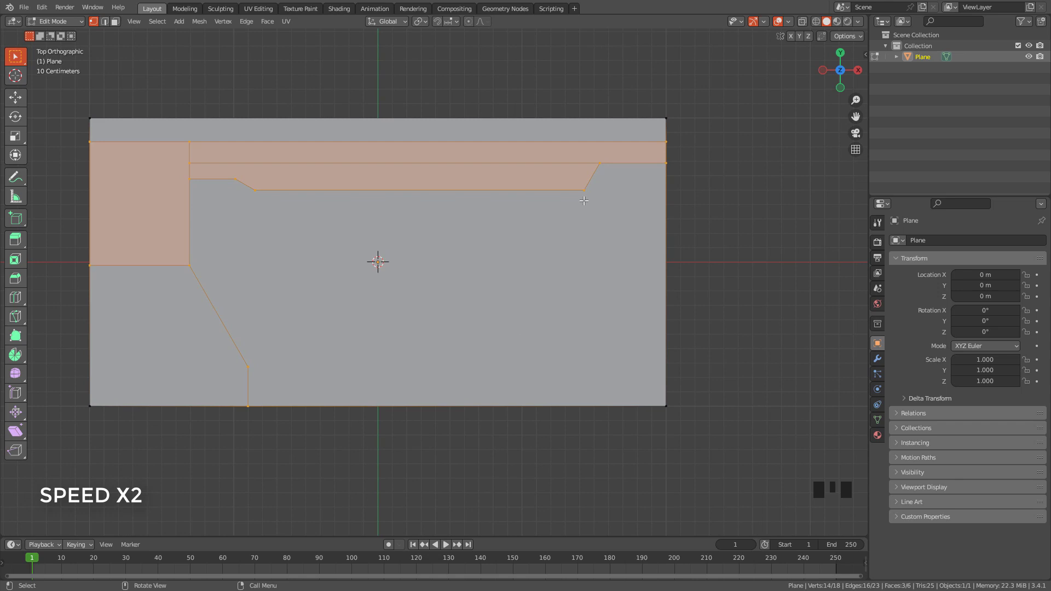
key(ctrl+z)
key(k)
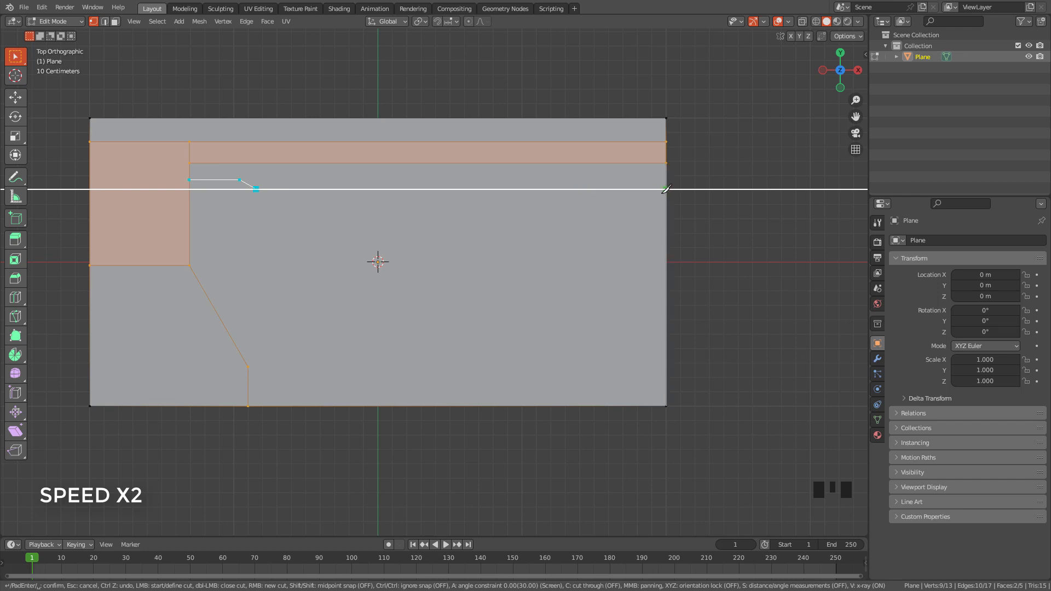
drag(396, 238, 289, 349)
key(k)
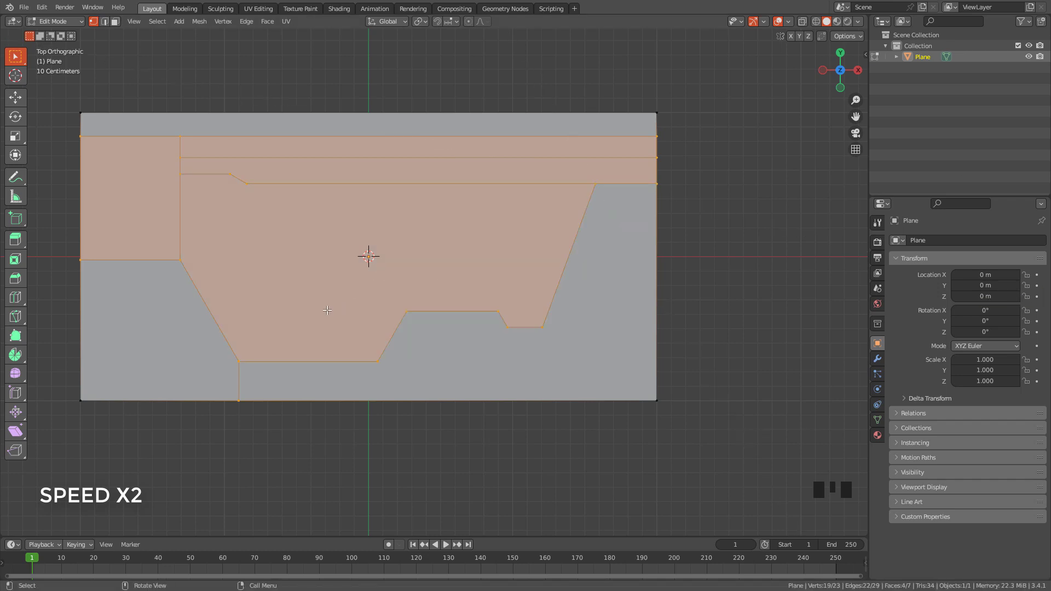
click(280, 300)
Step: Knife-cut the stepped inner line across the lower shape
key(k)
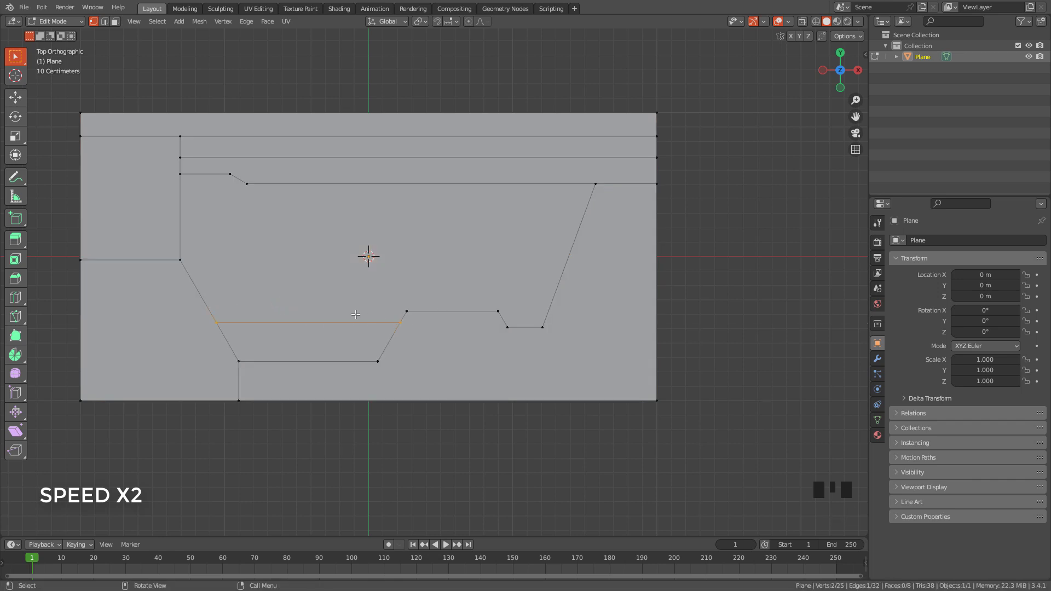
key(ctrl+z)
key(k)
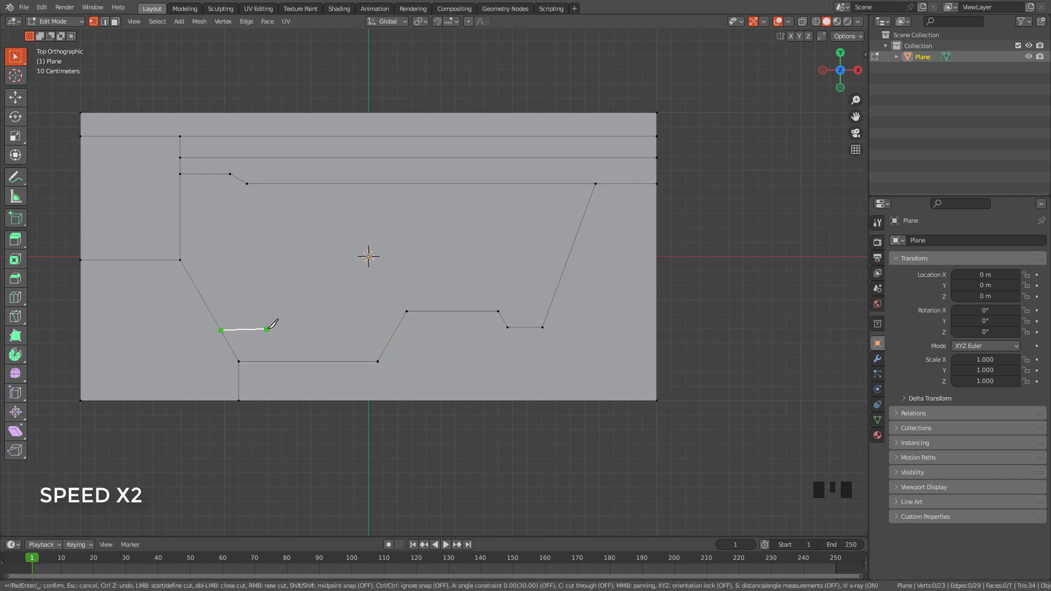
key(k)
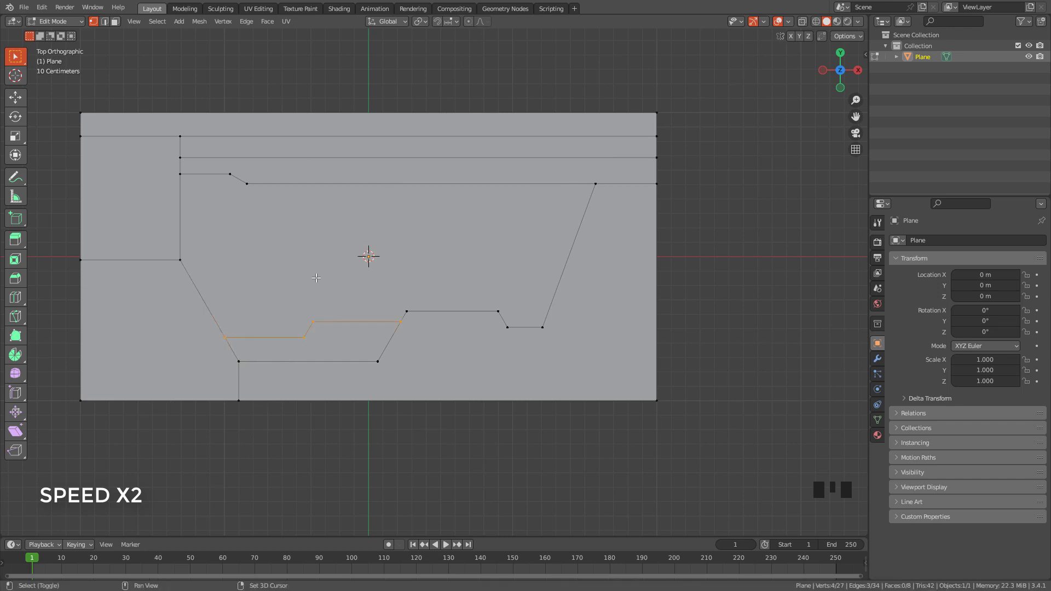
Step: Knife-cut the vertical divider, the bottom strip and a short right-side line
key(k)
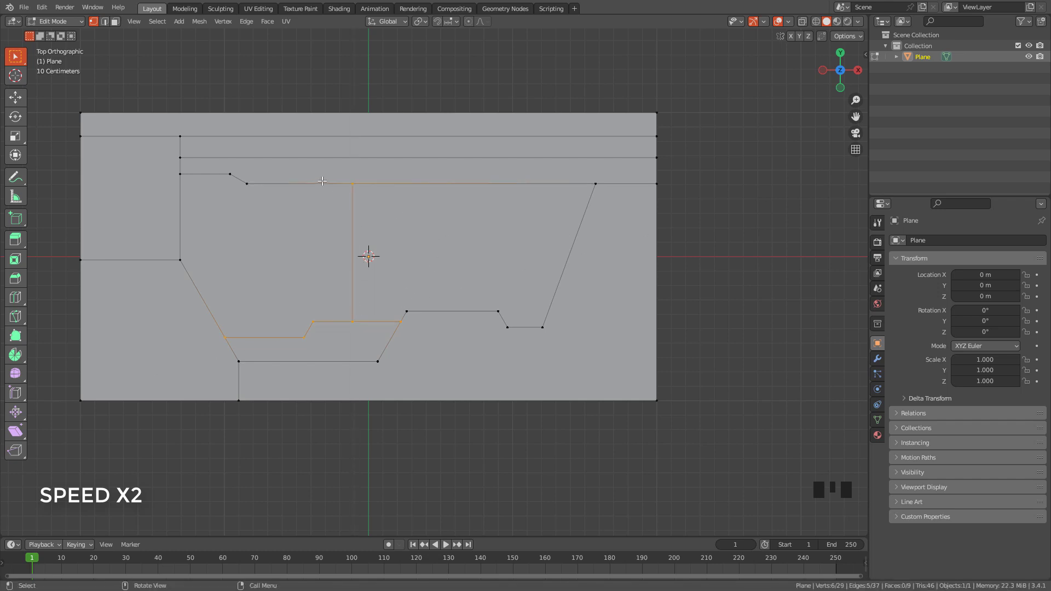
key(k)
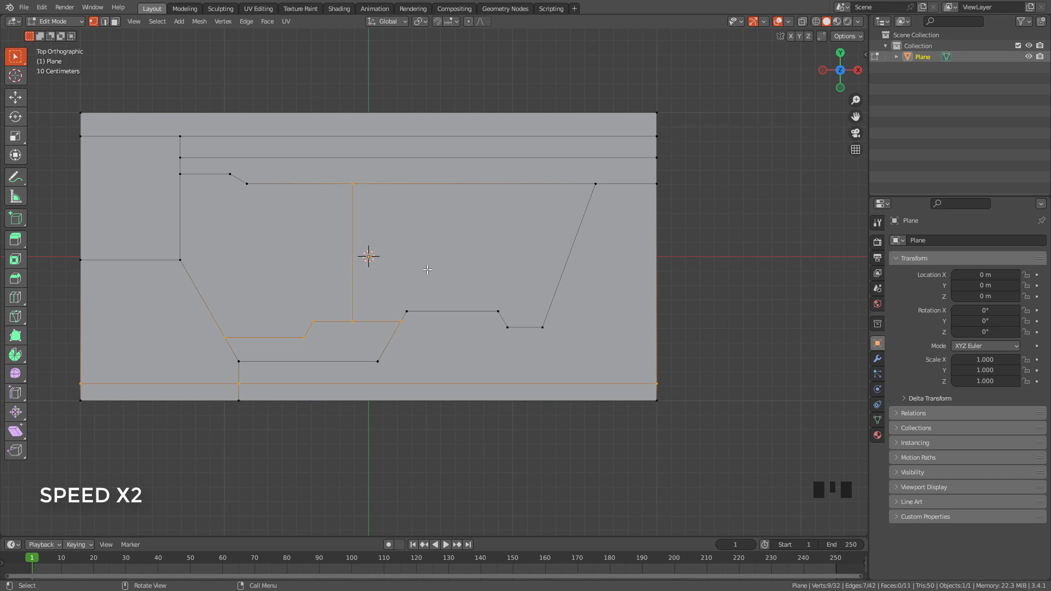
key(k)
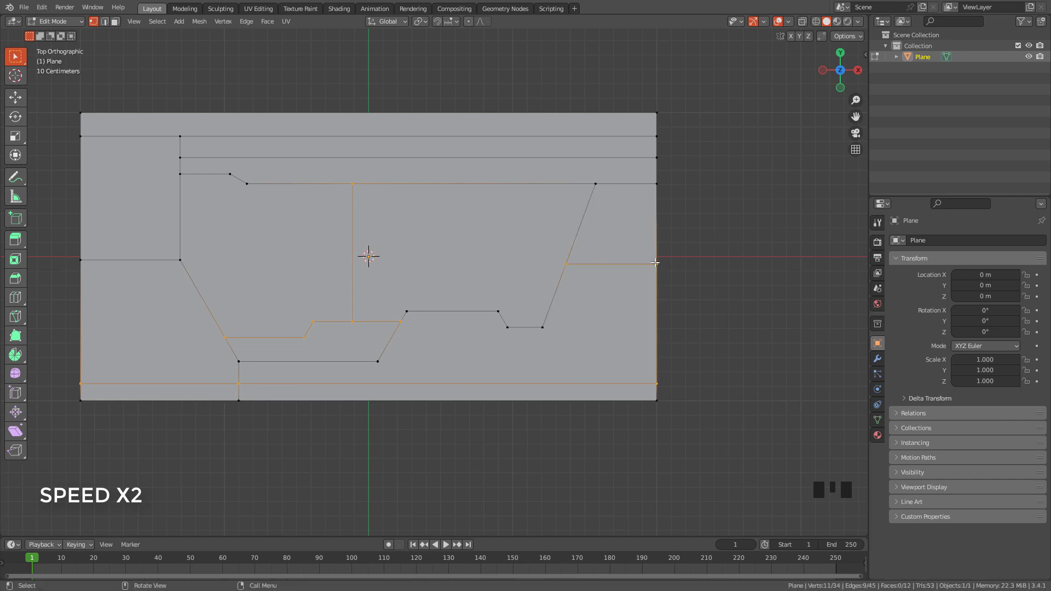
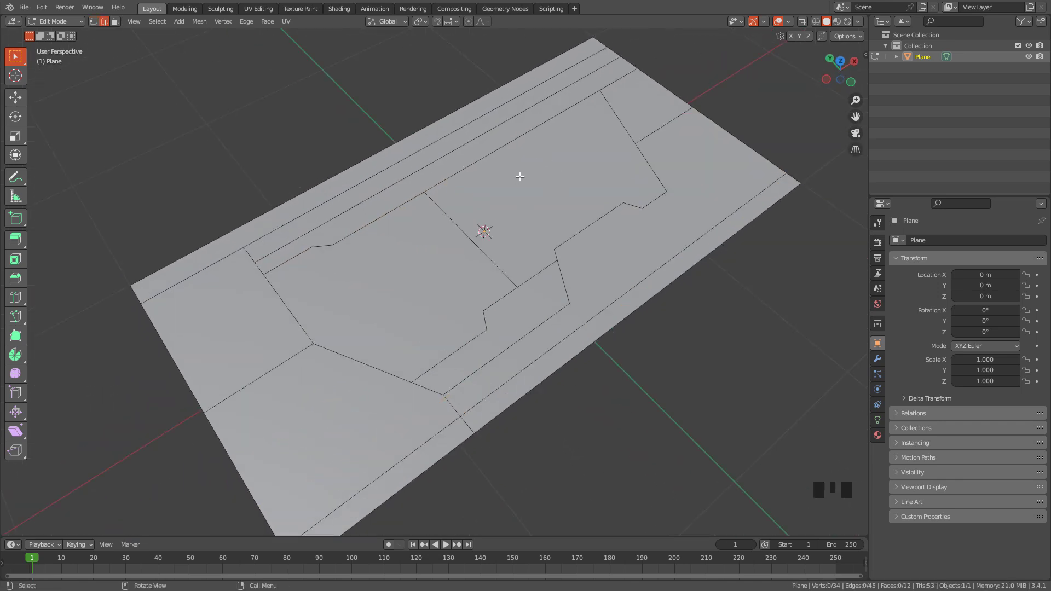
Step: Bevel all cut edges into narrow strips and delete those faces, leaving twelve separated panel pieces
key(a)
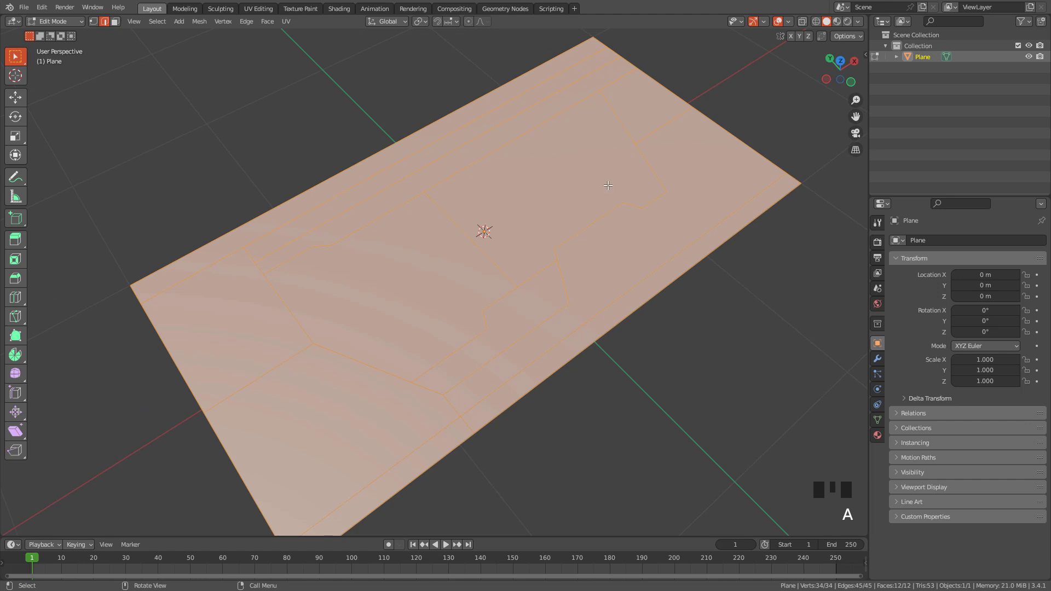
key(ctrl+b)
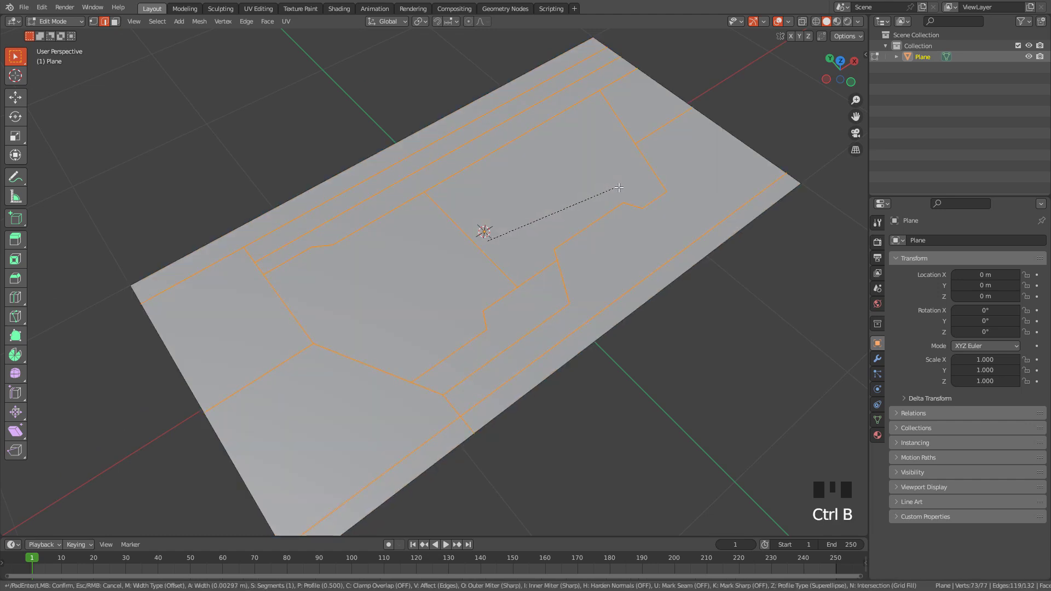
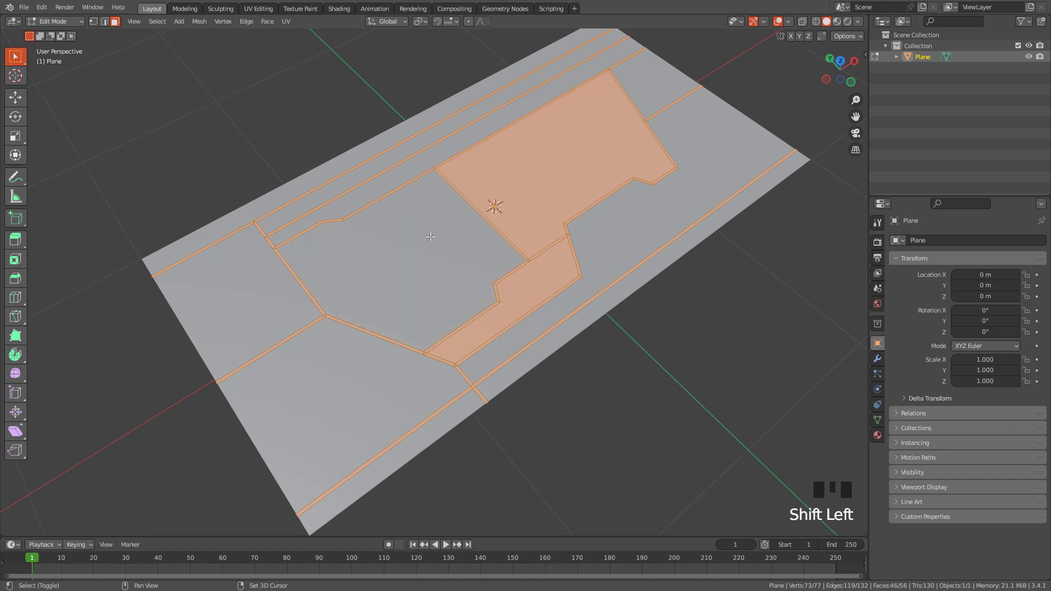
click(533, 161)
click(530, 285)
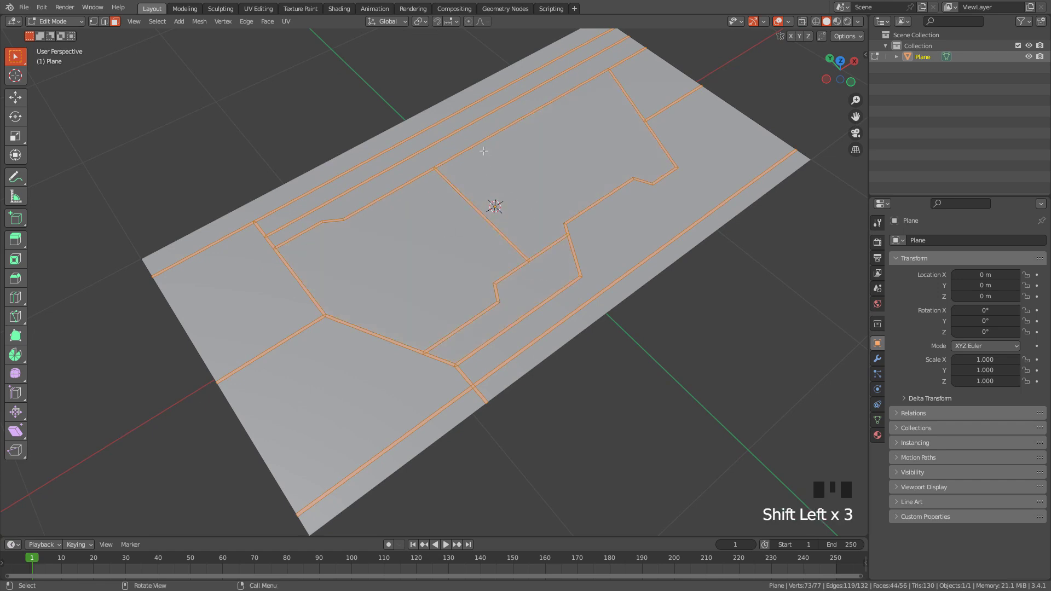
key(x)
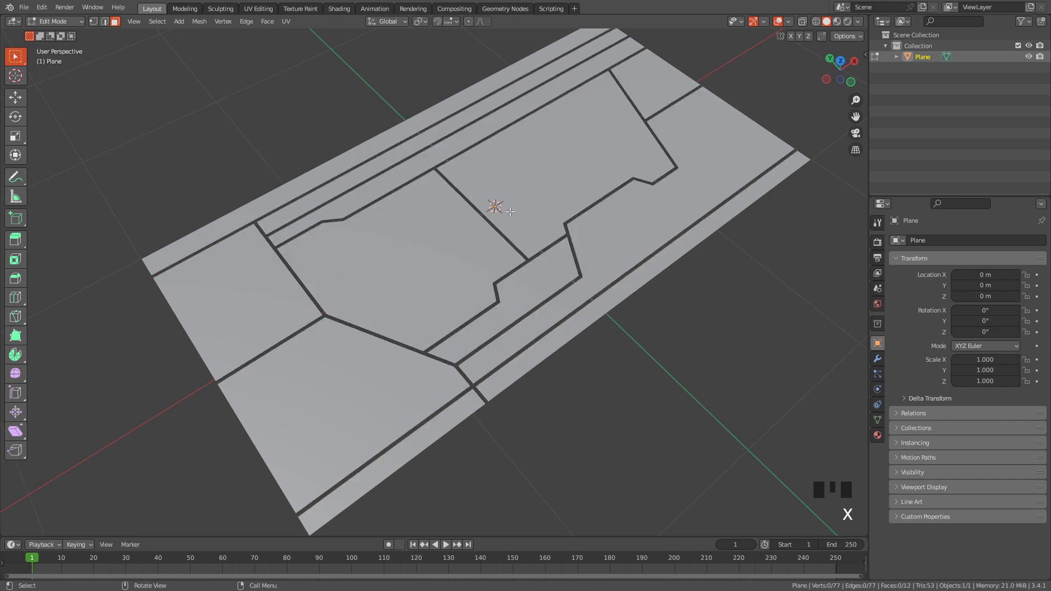
drag(519, 209, 518, 200)
Step: Return to Object Mode and bring up the Add Modifier list for the panel
key(Tab)
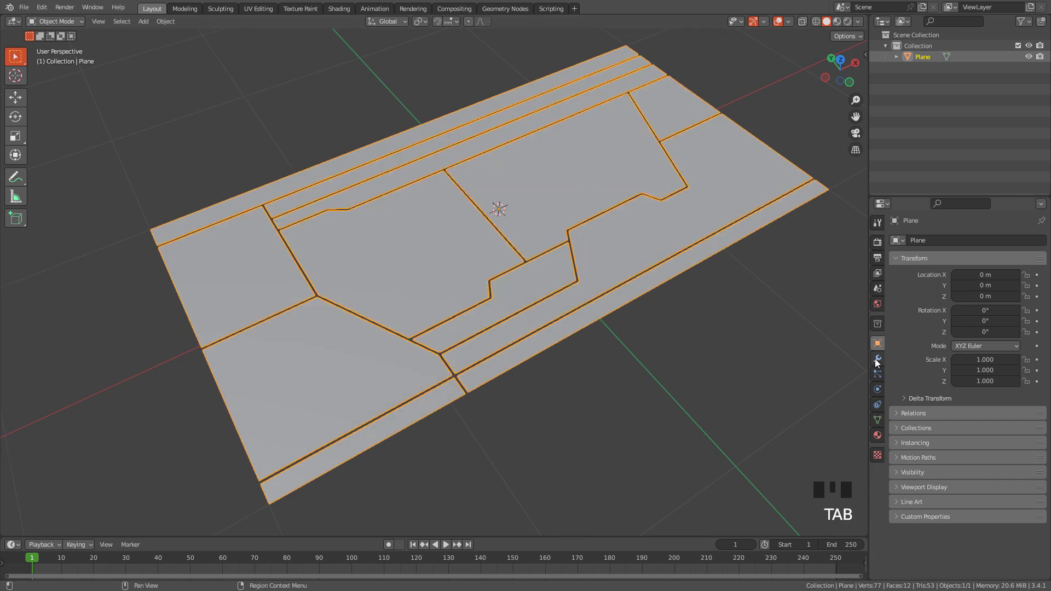
click(883, 362)
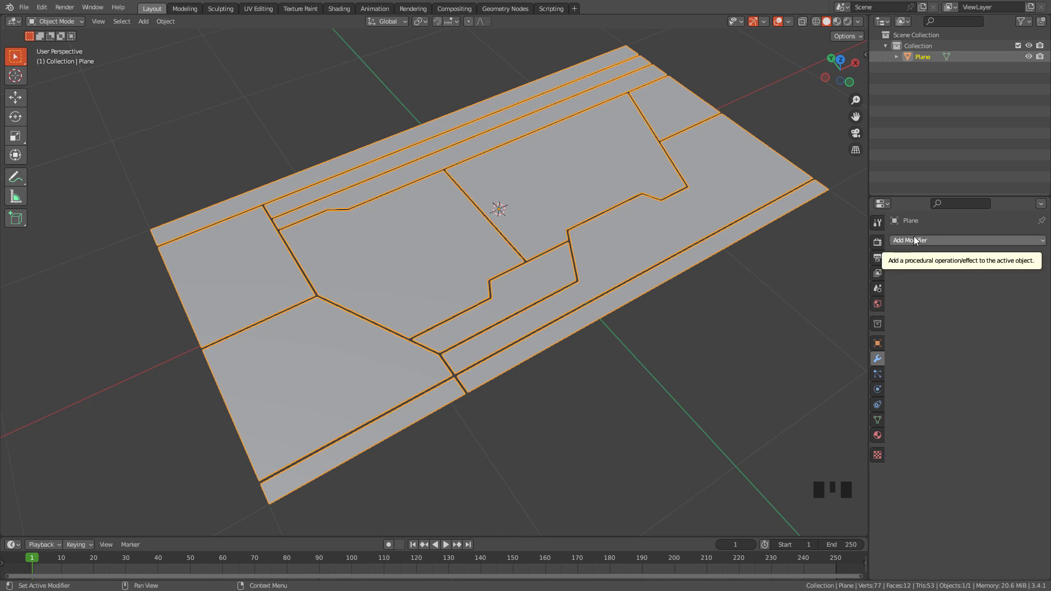
click(918, 239)
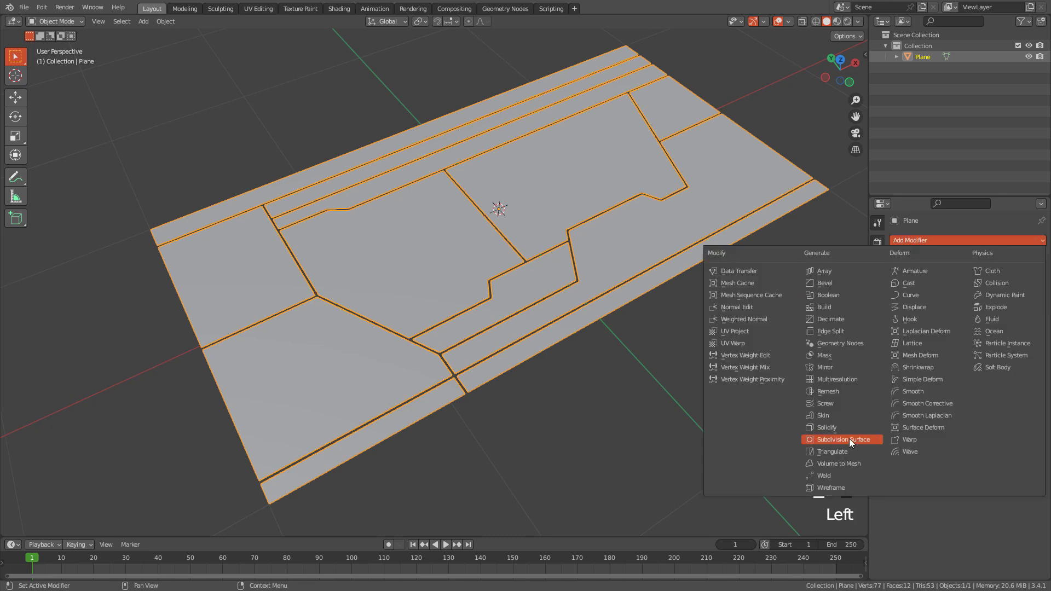
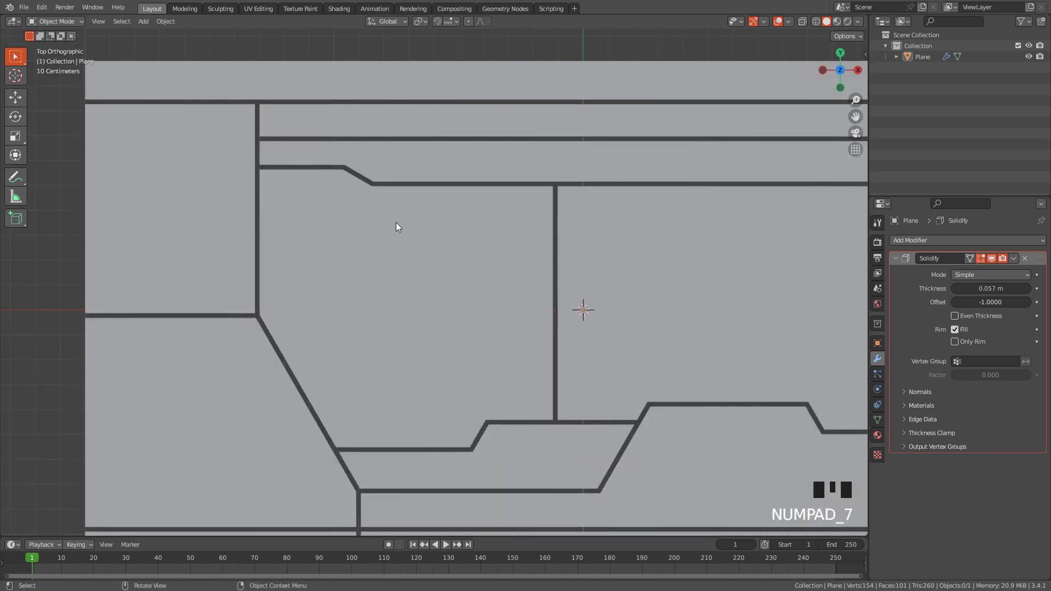
Step: Knife-cut a small notch near a panel corner and delete its face
key(Tab)
click(409, 245)
key(Tab)
drag(406, 184, 355, 210)
key(k)
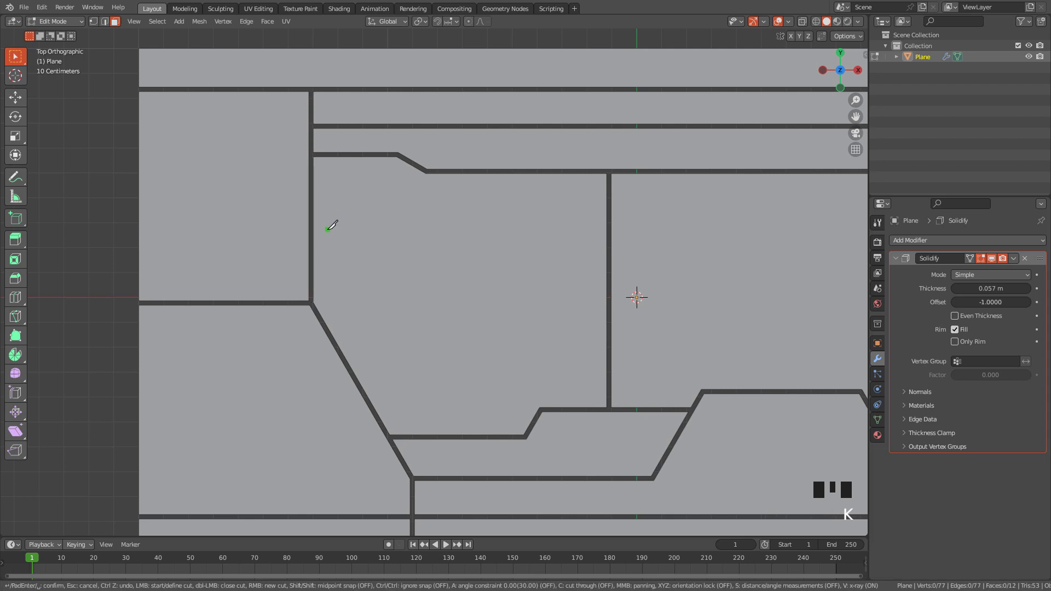
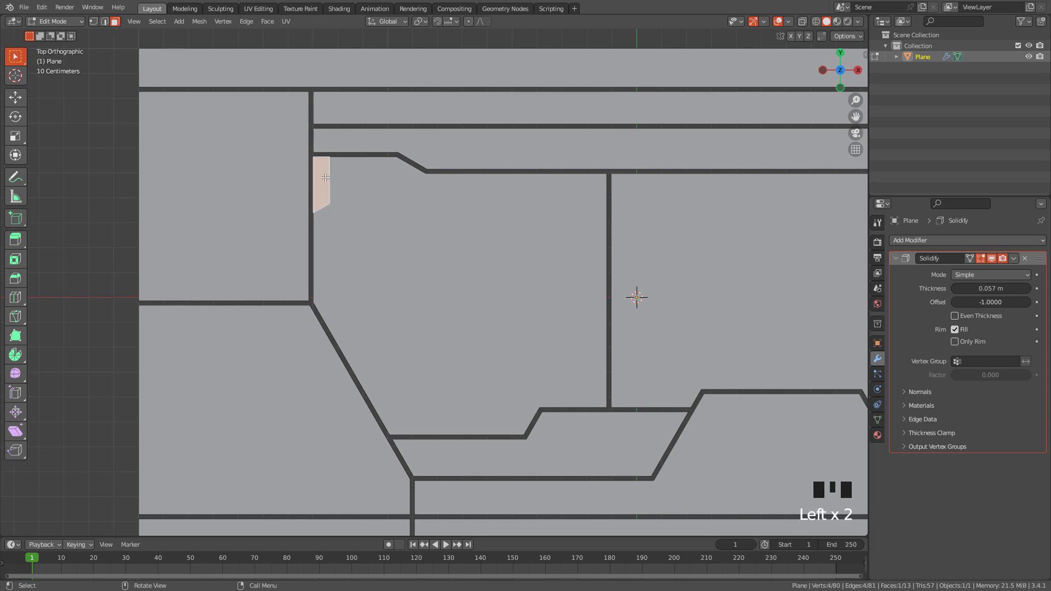
key(x)
Step: Knife-cut a second notch further along the panel and delete its face
drag(400, 171, 330, 191)
scroll(up, 3)
key(k)
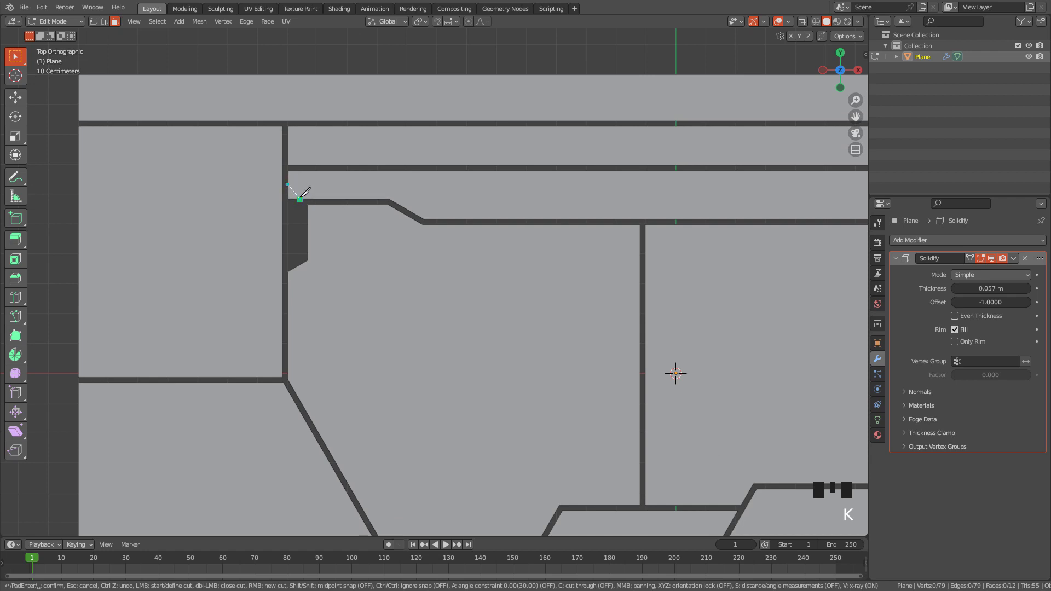
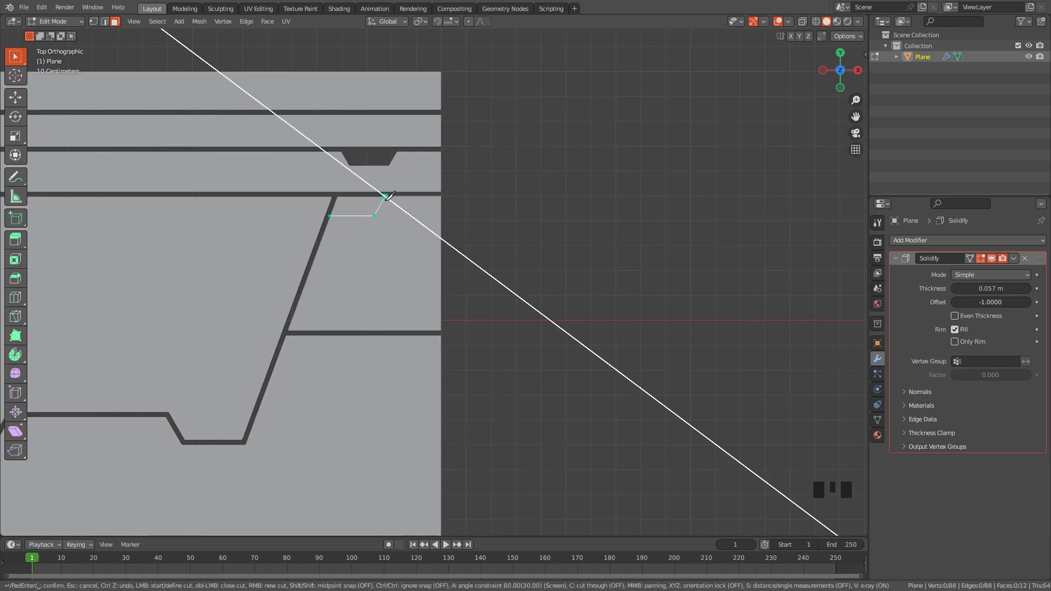
click(367, 203)
key(x)
scroll(down, 3)
drag(312, 231, 434, 260)
scroll(up, 3)
drag(456, 248, 463, 245)
key(KP_7)
scroll(up, 3)
Step: Knife-trace an inset outline inside the lower central panel piece
key(k)
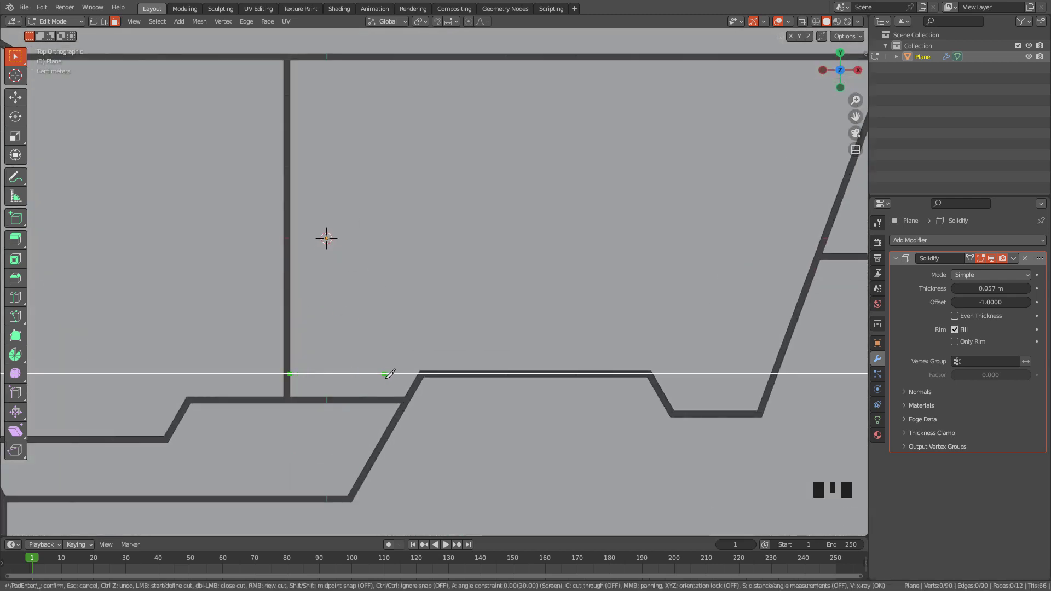
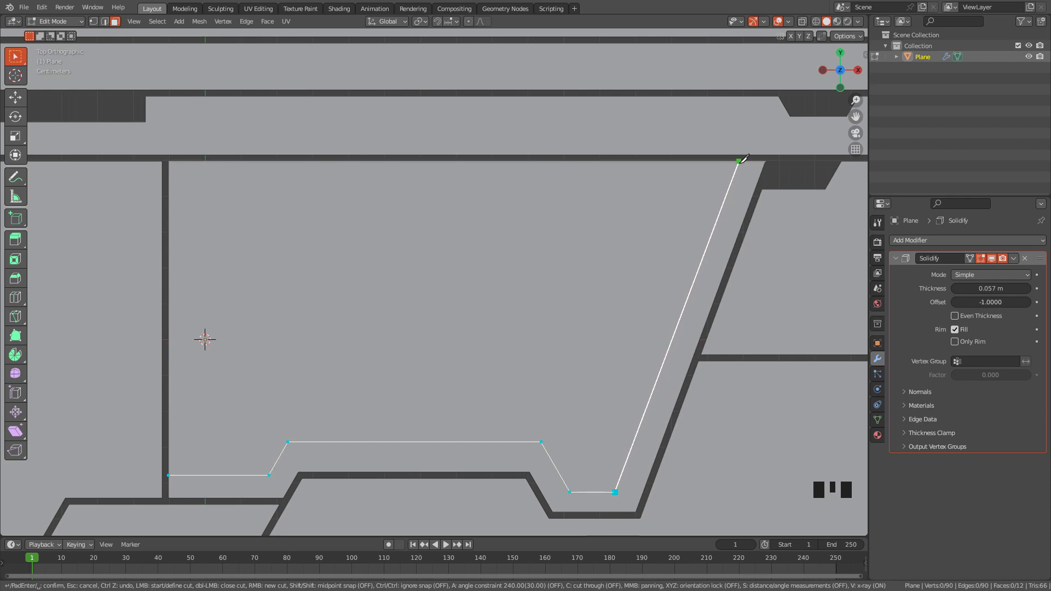
middle_click(665, 274)
scroll(down, 3)
drag(593, 259, 719, 234)
Step: Confirm the inset outline cut and select its edges around the loop
key(k)
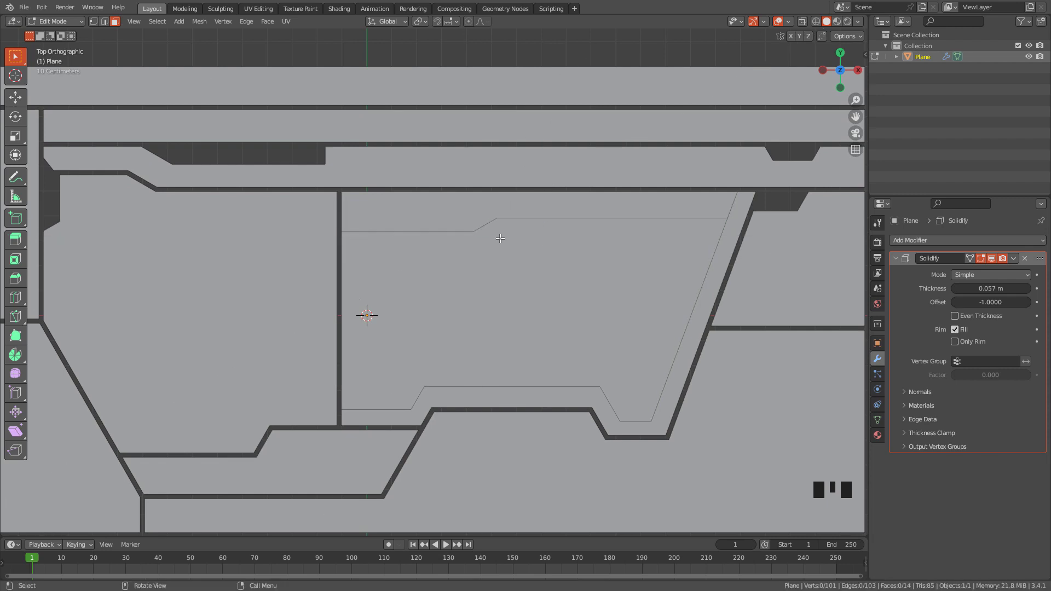
key(ctrl+z)
drag(611, 230, 437, 379)
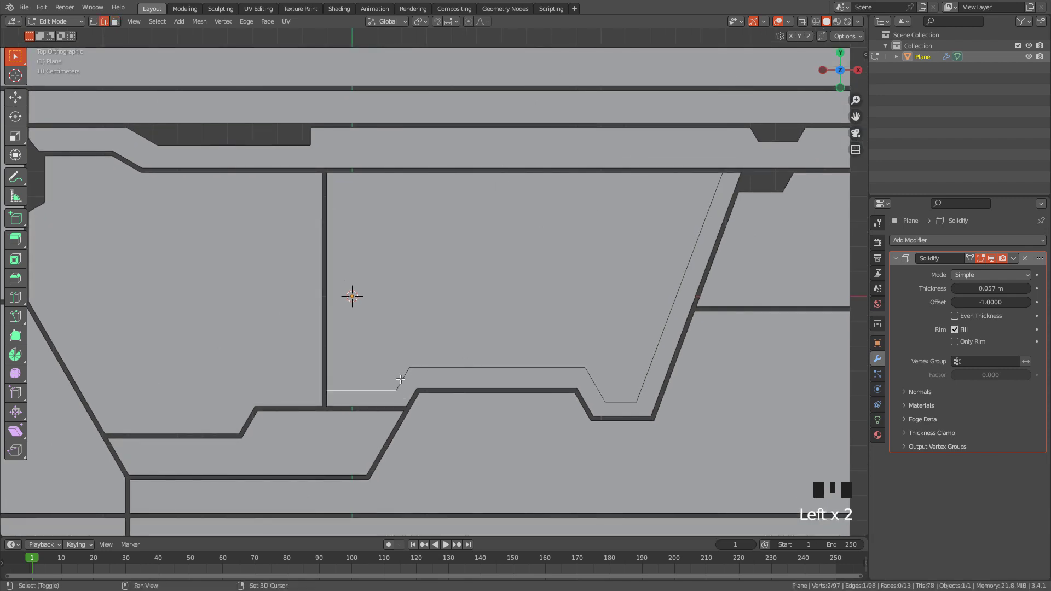
drag(406, 373, 430, 367)
click(461, 357)
drag(598, 381, 628, 393)
drag(626, 399, 643, 389)
click(649, 371)
Step: Bevel the inset outline edges and delete the strip to open a groove
drag(654, 313, 603, 317)
scroll(up, 3)
drag(579, 323, 626, 266)
key(ctrl+b)
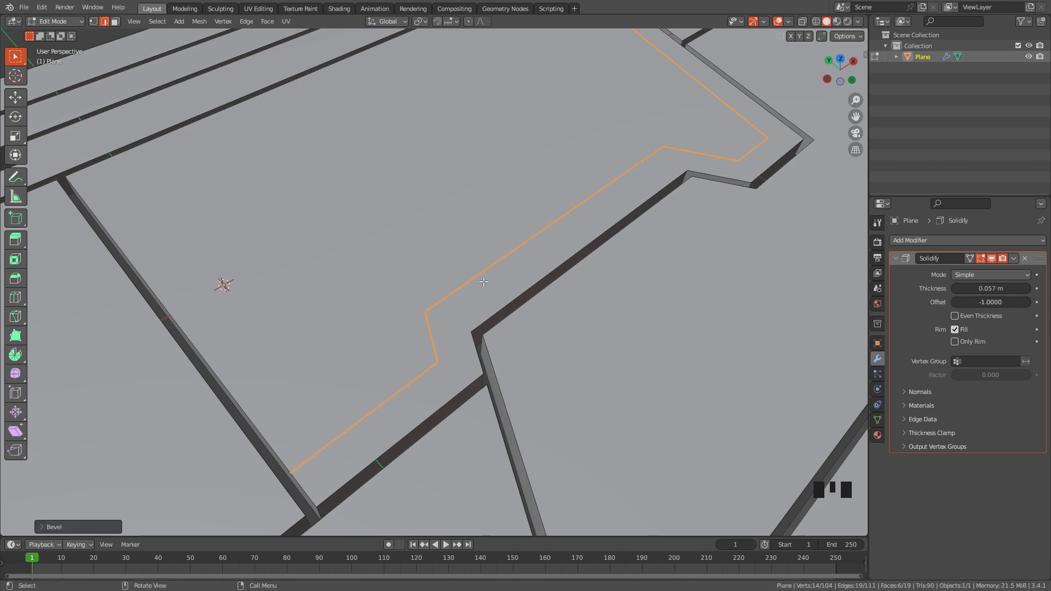
key(x)
Step: View the panel from the top and begin a knife cut across the top strip
key(Tab)
scroll(down, 3)
key(Tab)
drag(535, 250, 71, 241)
key(k)
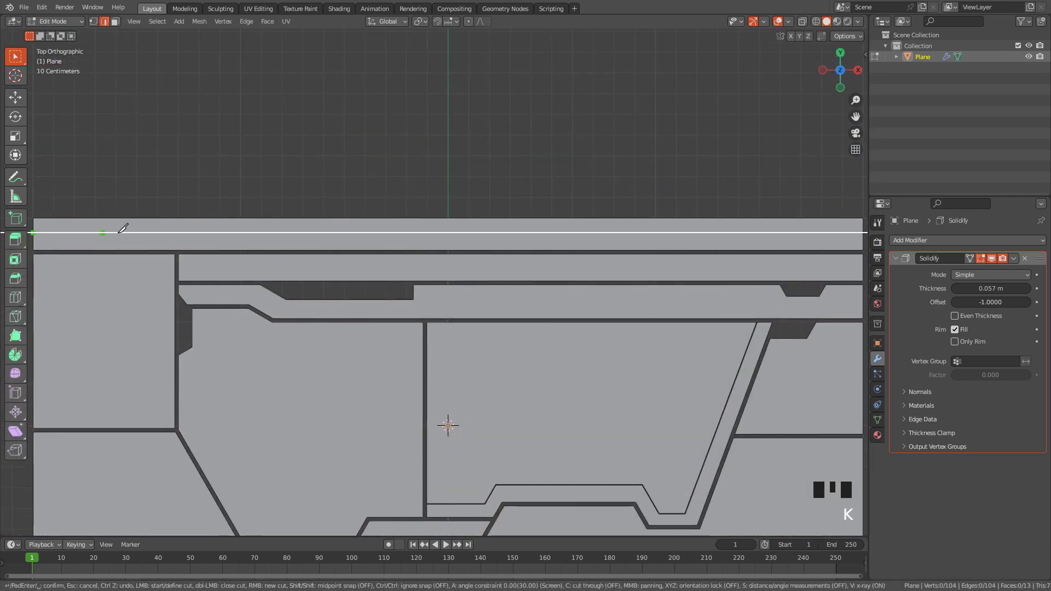
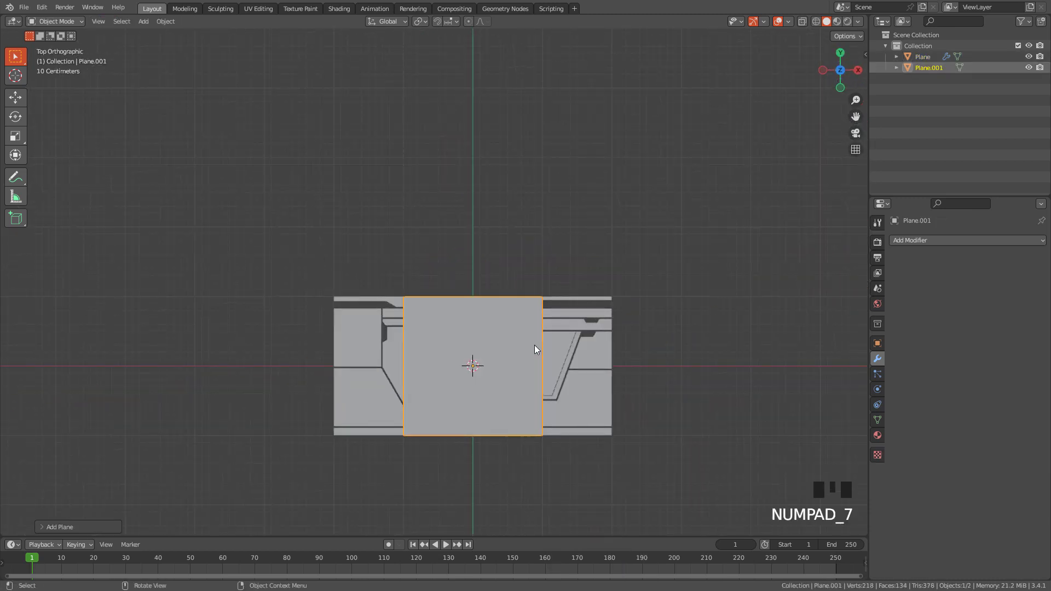
Step: Stretch the new plane sideways to span the panel's width
key(s)
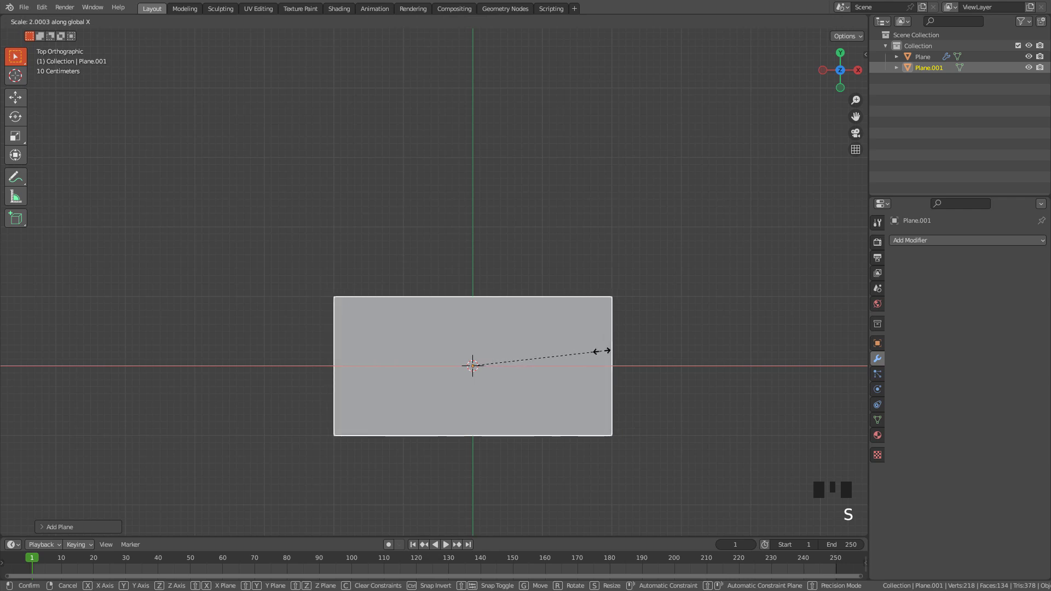
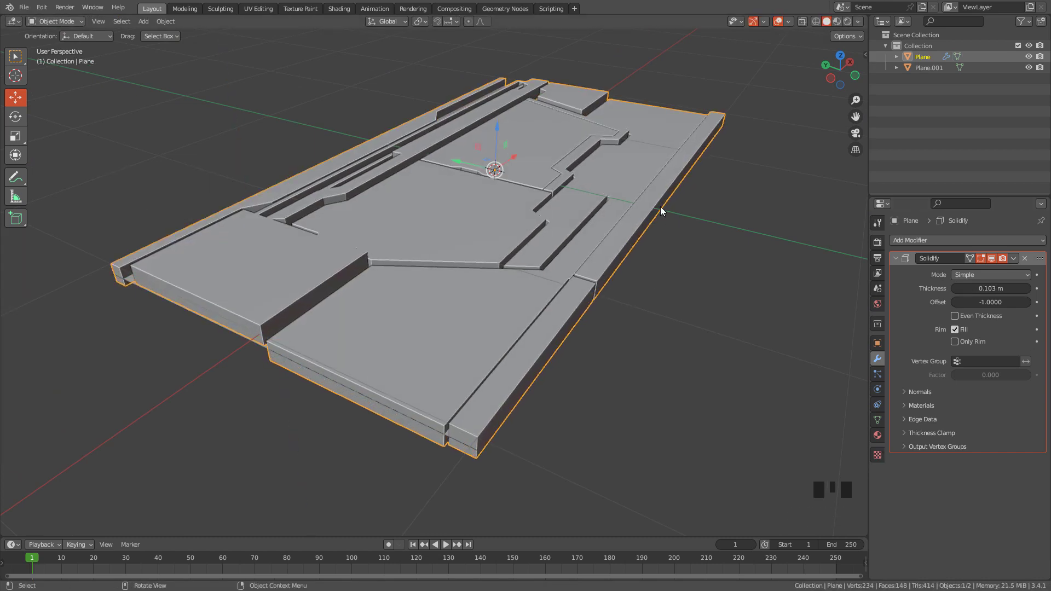
Step: Add a new cylinder via Shift+A and shrink it down to a small size
drag(457, 201, 511, 211)
key(shift+a)
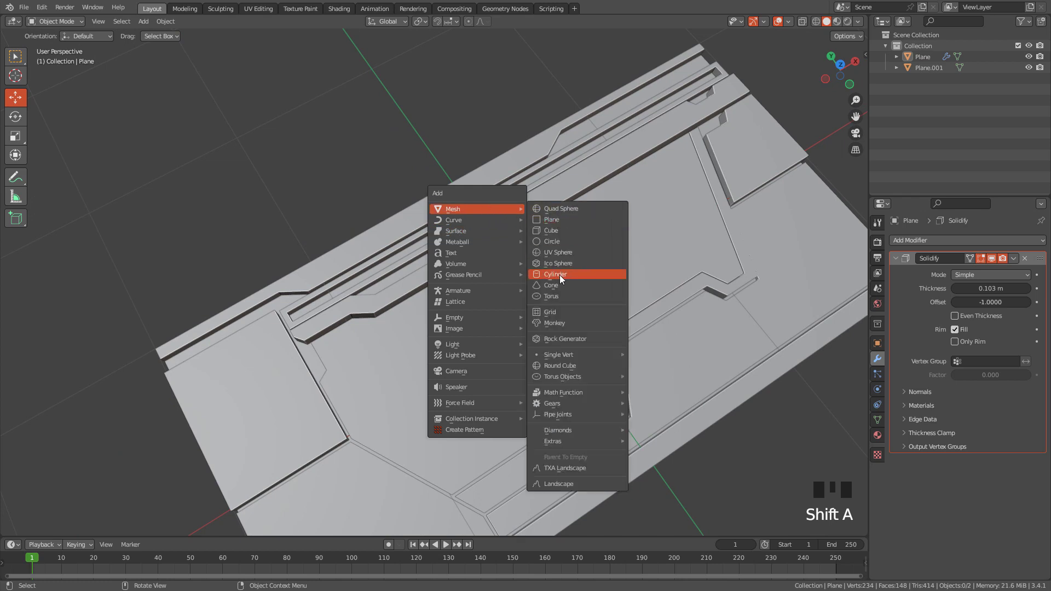
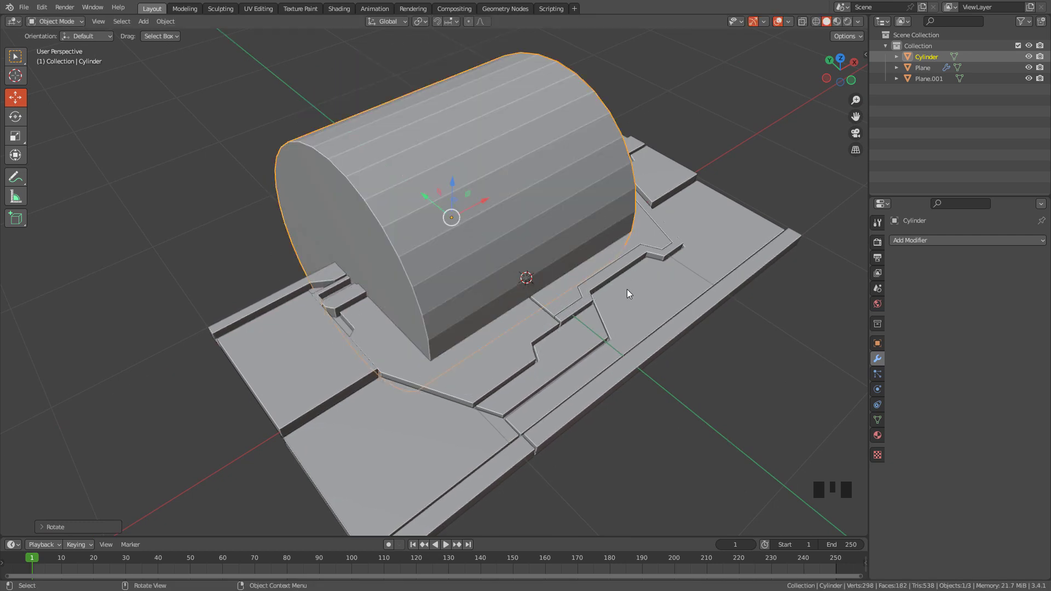
key(s)
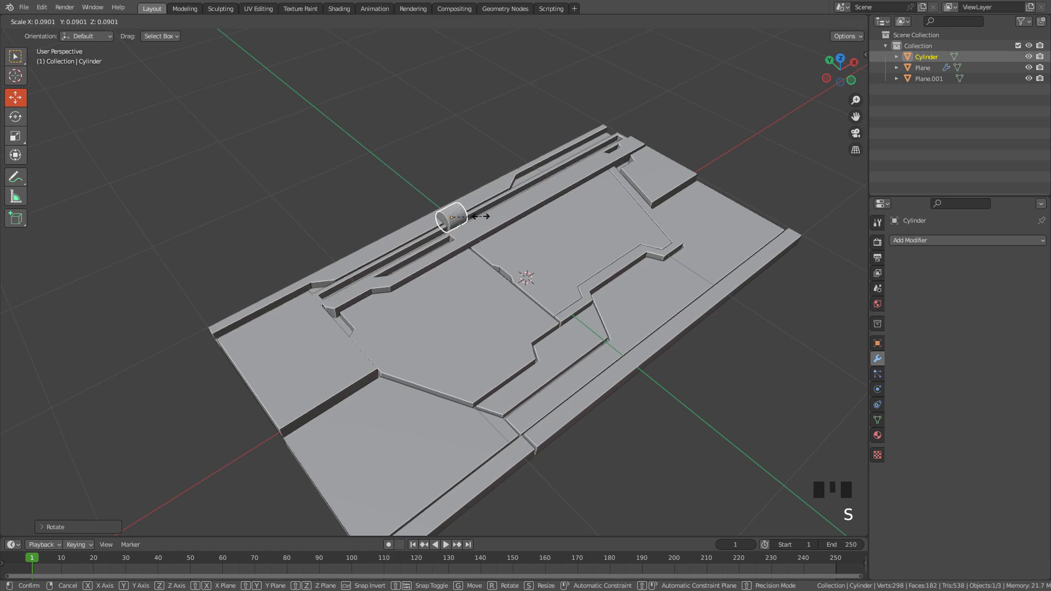
drag(517, 212, 557, 196)
scroll(up, 3)
key(s)
drag(472, 175, 419, 134)
click(419, 134)
click(382, 175)
Step: Seat the cylinder in the top strip groove and stretch it along X into a long rod
drag(581, 193, 637, 210)
scroll(up, 3)
drag(503, 132, 512, 189)
scroll(up, 3)
drag(496, 182, 438, 164)
click(437, 165)
key(s)
scroll(down, 3)
drag(621, 195, 519, 285)
drag(540, 292, 514, 288)
key(s)
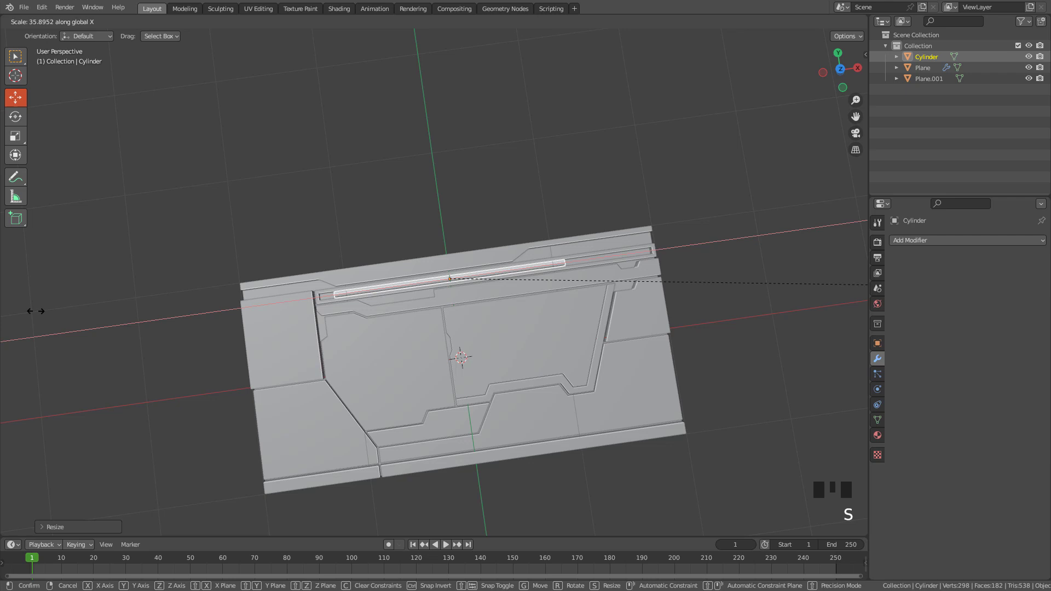
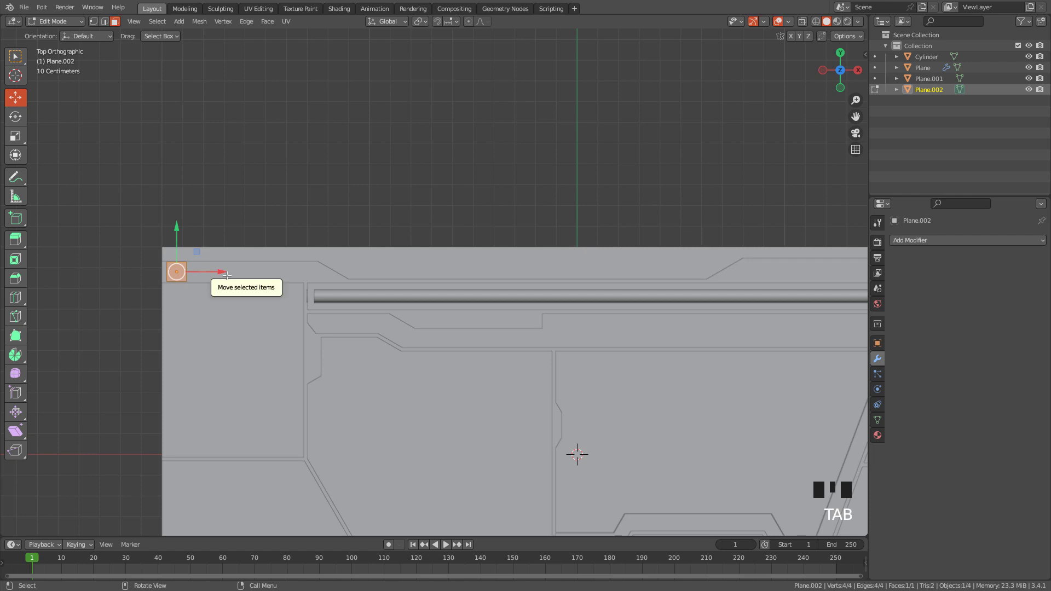
Step: Merge the new plane's vertices At Center into a single point
key(m)
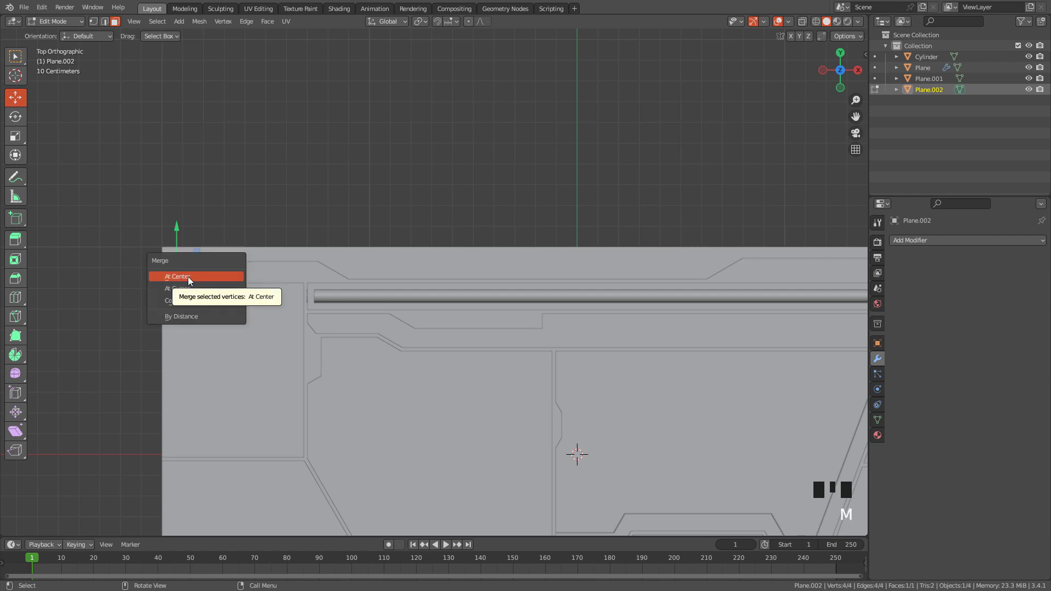
drag(214, 270, 288, 271)
click(288, 270)
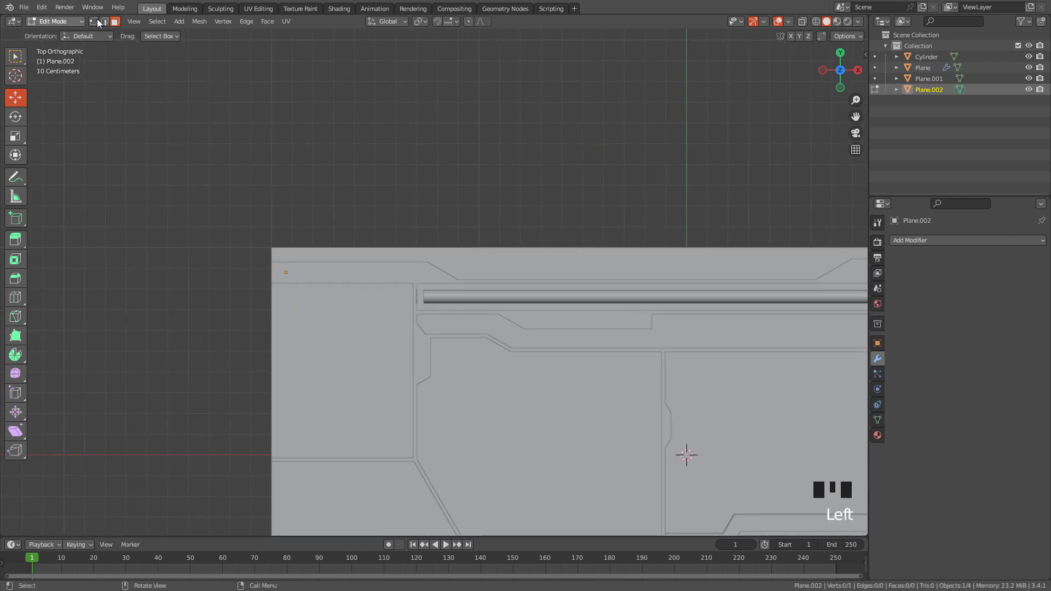
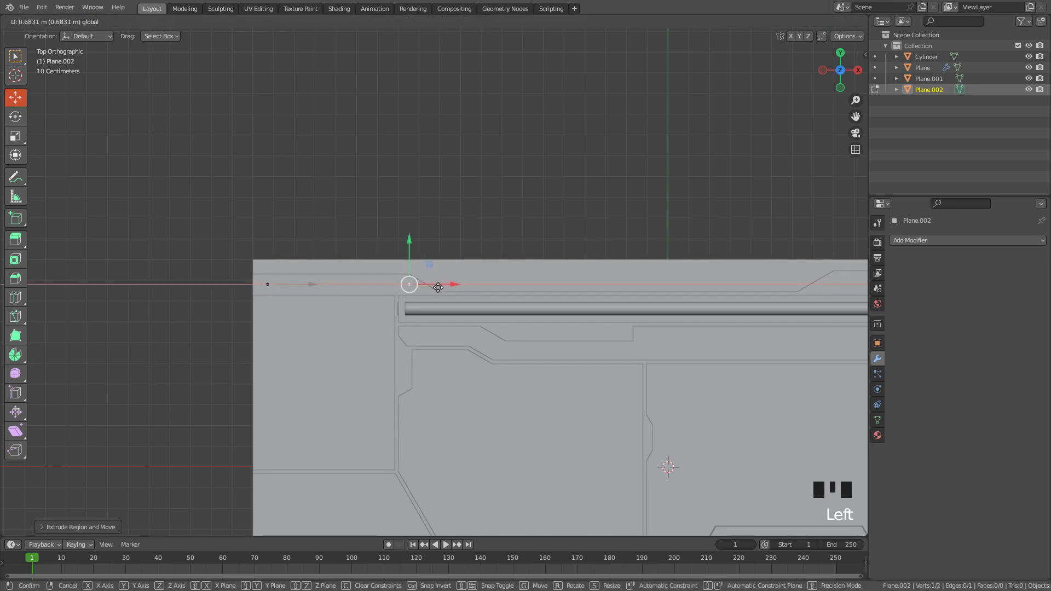
Step: Extrude a line of points from that vertex tracing the top channel's outline around its bend
click(277, 283)
click(292, 281)
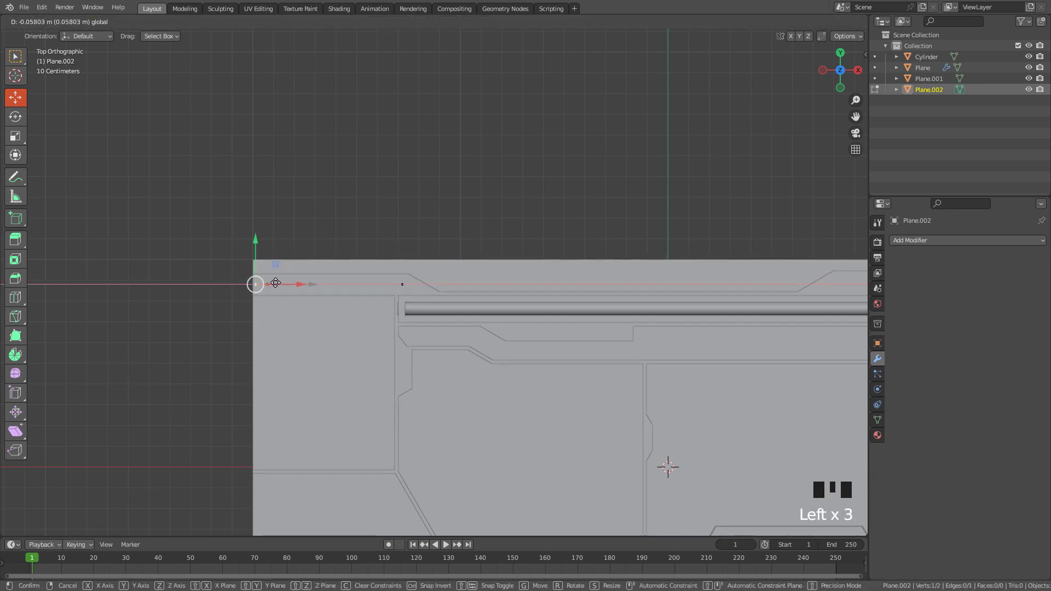
drag(378, 290, 292, 281)
drag(291, 281, 302, 283)
drag(327, 284, 256, 282)
key(e)
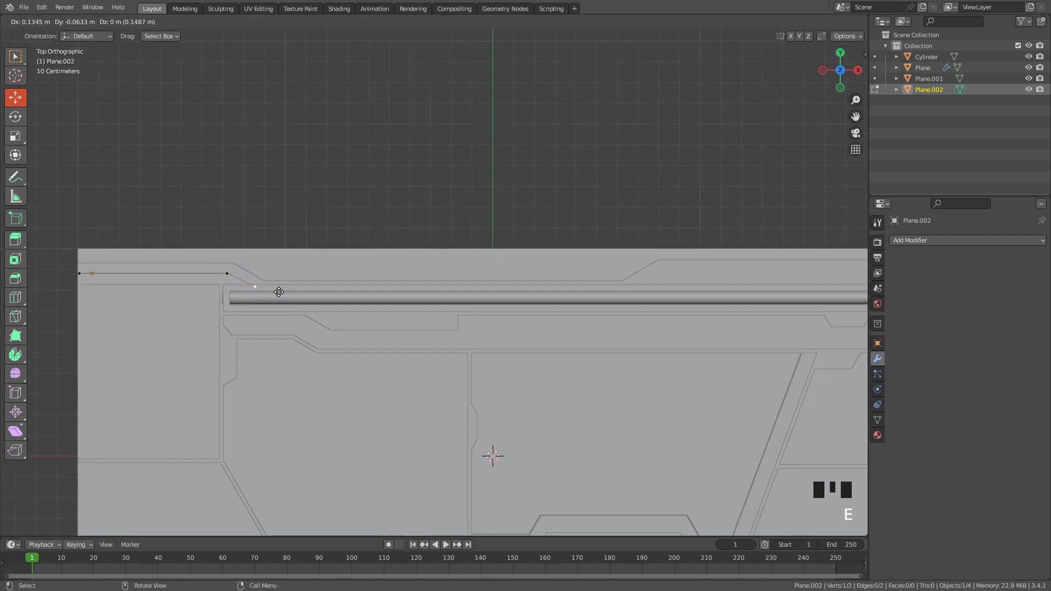
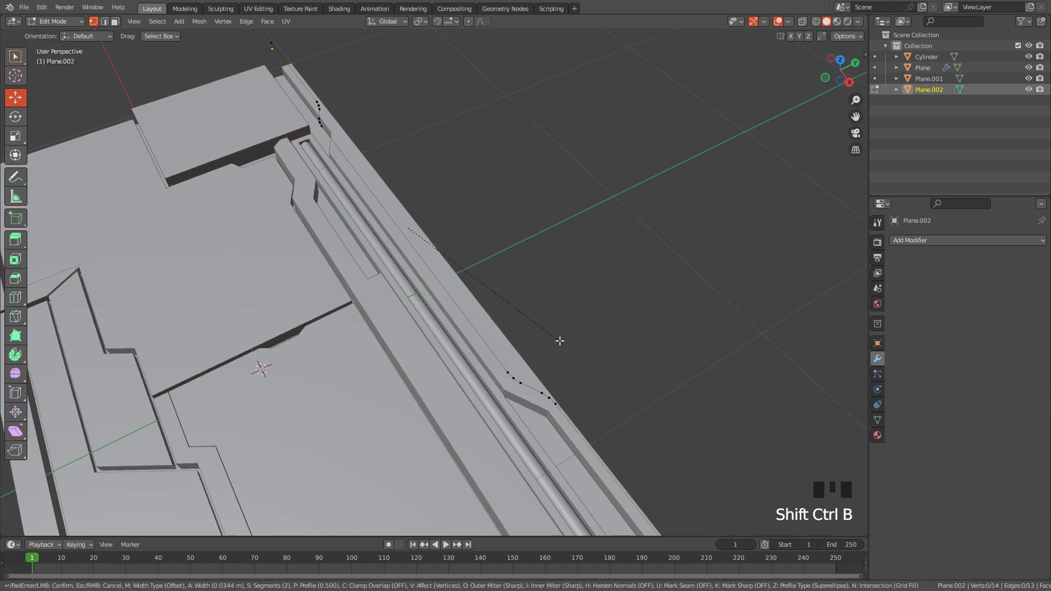
Step: Convert the traced line to a curve with 0.023 m bevel depth and smooth shading, forming a thin pipe
key(Tab)
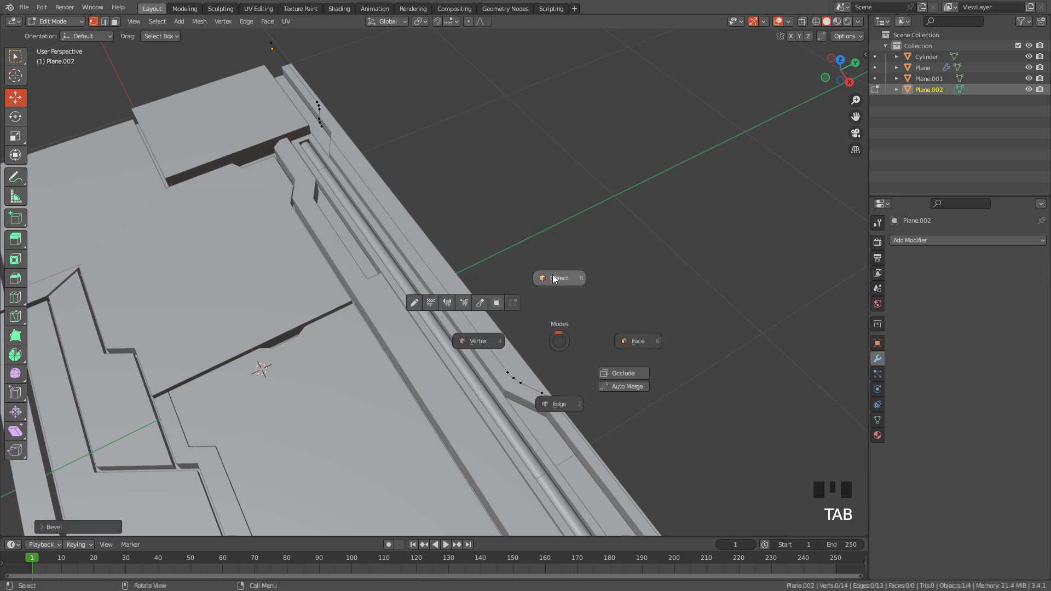
drag(401, 232, 470, 260)
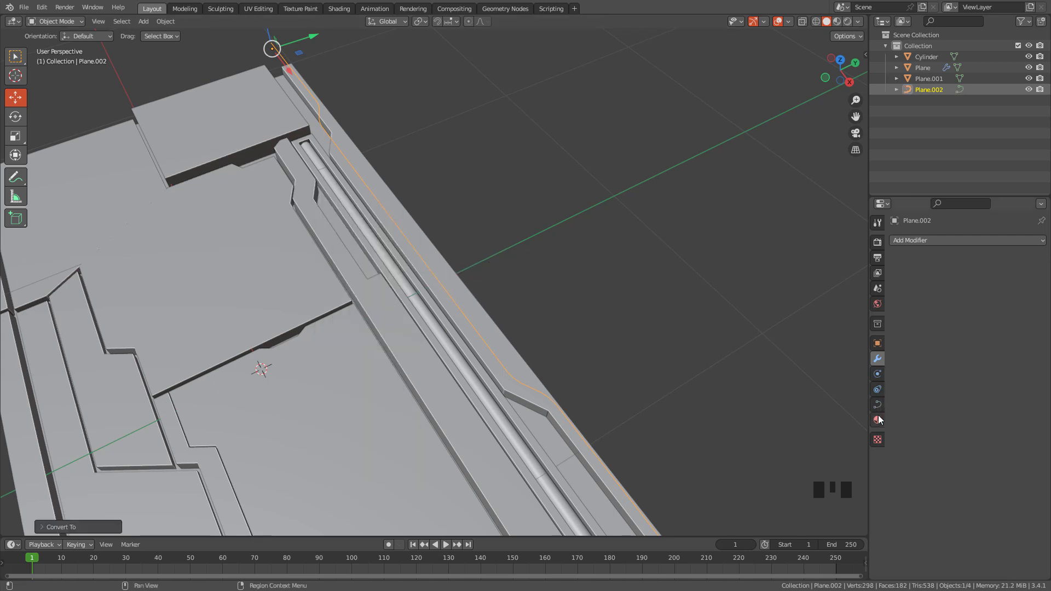
click(882, 408)
scroll(down, 3)
click(927, 423)
scroll(down, 3)
drag(958, 459, 573, 203)
drag(572, 203, 488, 250)
drag(488, 249, 396, 112)
click(396, 110)
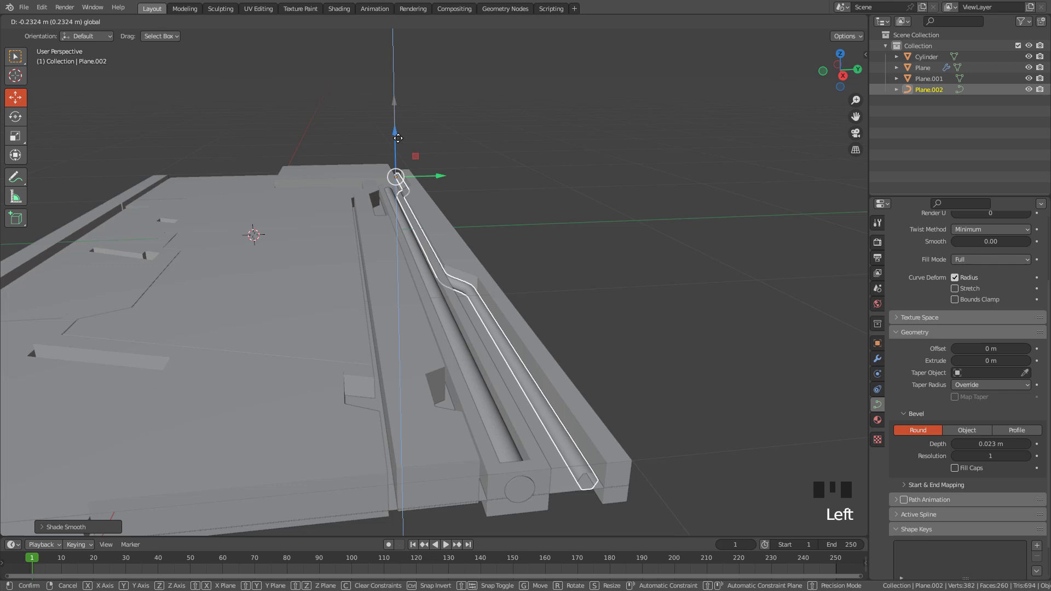
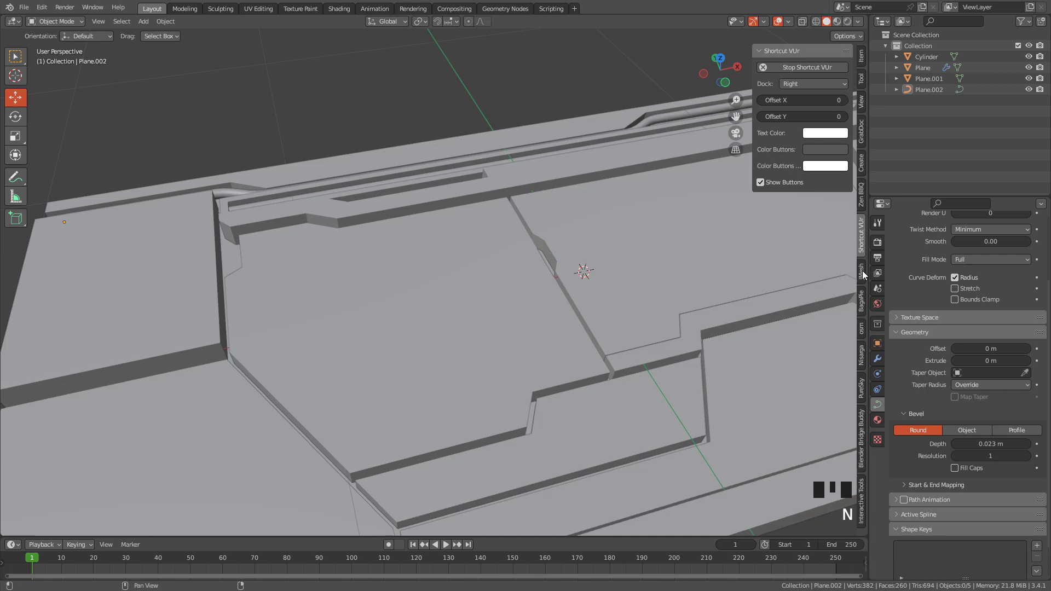
Step: Select the main panel and give its edges a small bevel from the helper tools
click(865, 272)
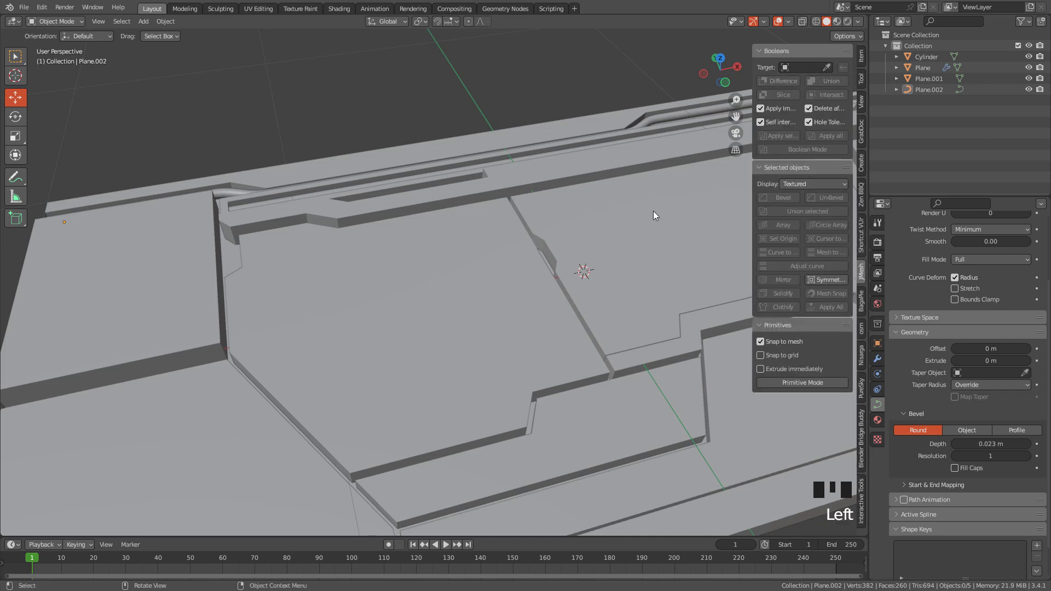
click(611, 214)
drag(788, 204, 334, 300)
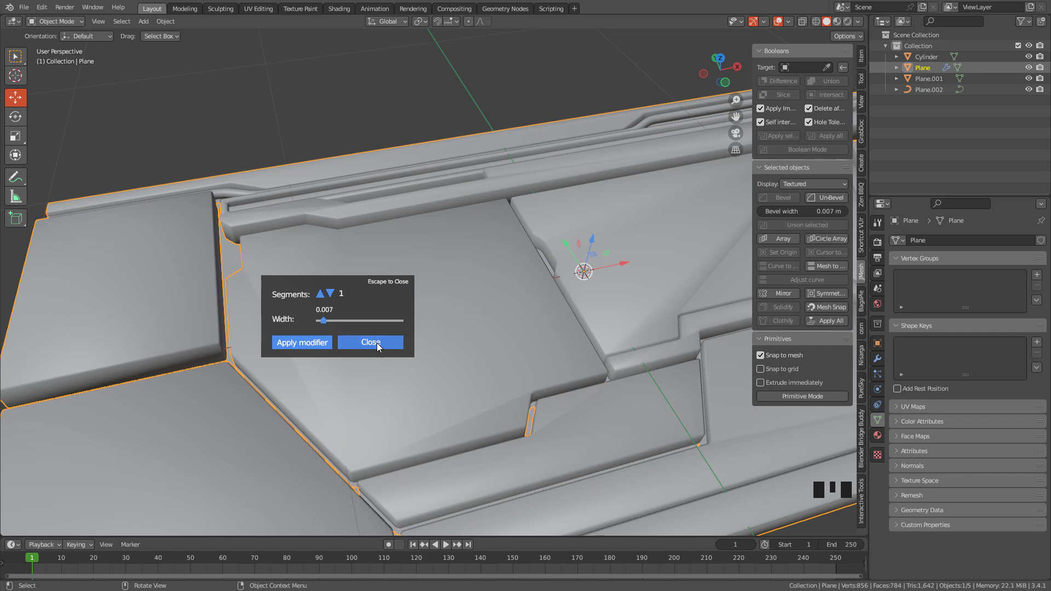
drag(394, 248, 361, 260)
middle_click(503, 260)
scroll(up, 3)
drag(364, 247, 520, 250)
scroll(up, 3)
Step: In Modifier Properties reduce the Bevel amount to 0.003 m alongside the Weighted Normal modifier
click(877, 364)
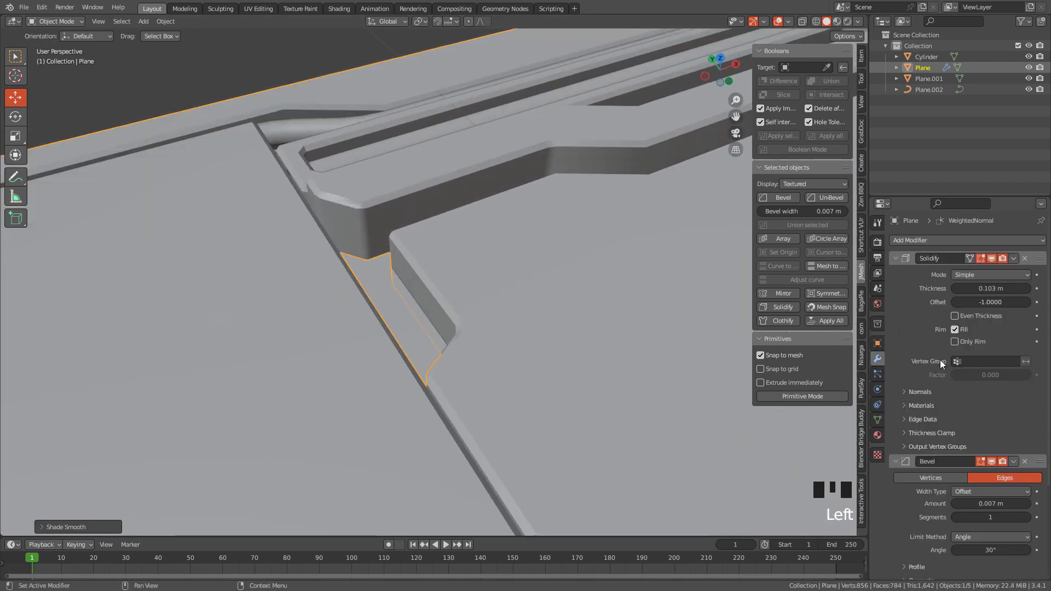
scroll(down, 3)
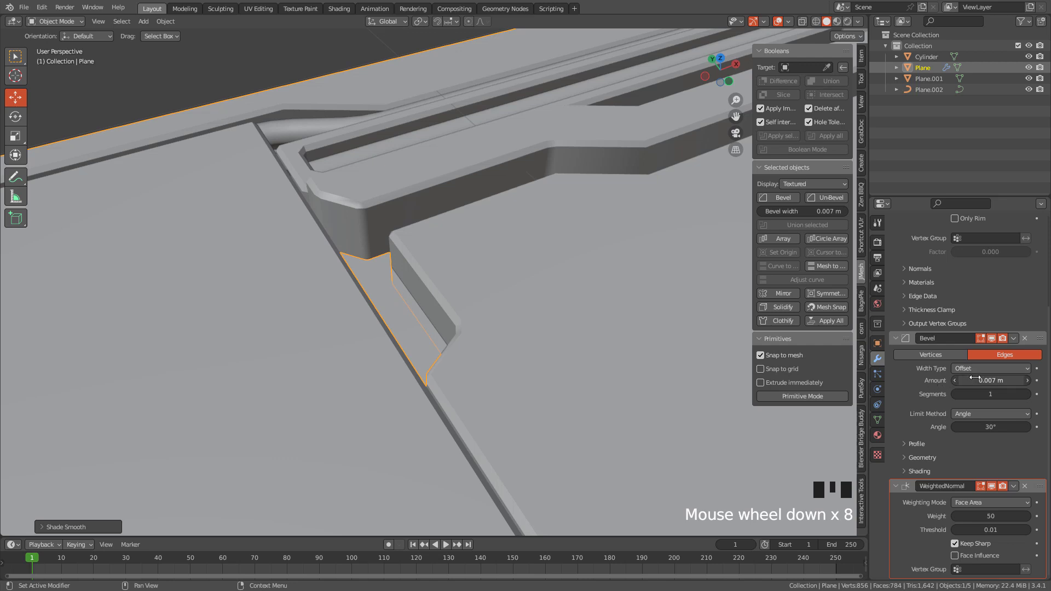
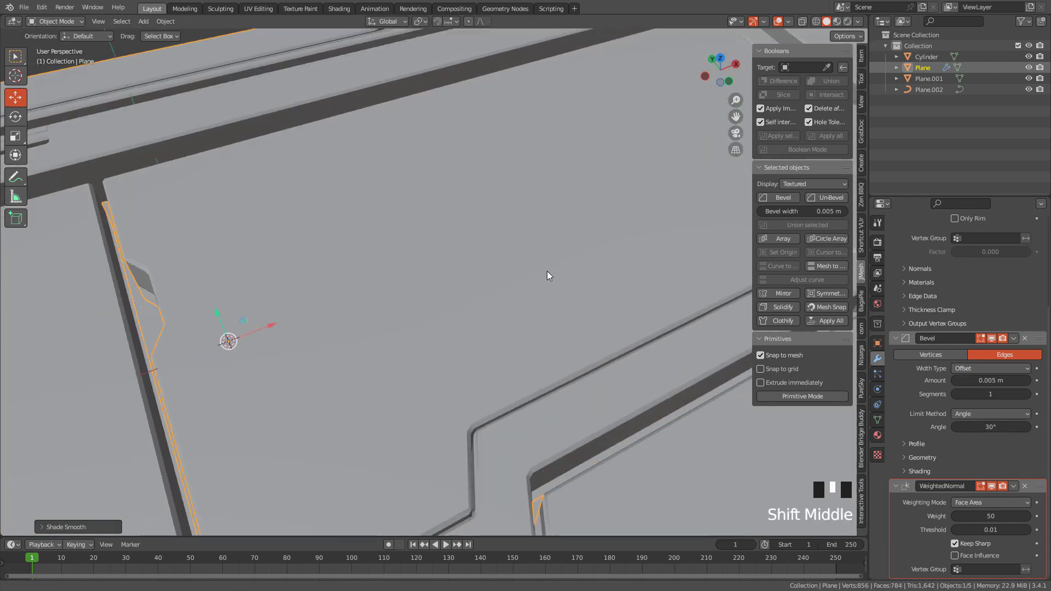
scroll(down, 3)
scroll(down, 3)
middle_click(479, 286)
click(479, 285)
drag(912, 350, 891, 343)
scroll(up, 3)
drag(1018, 260, 996, 262)
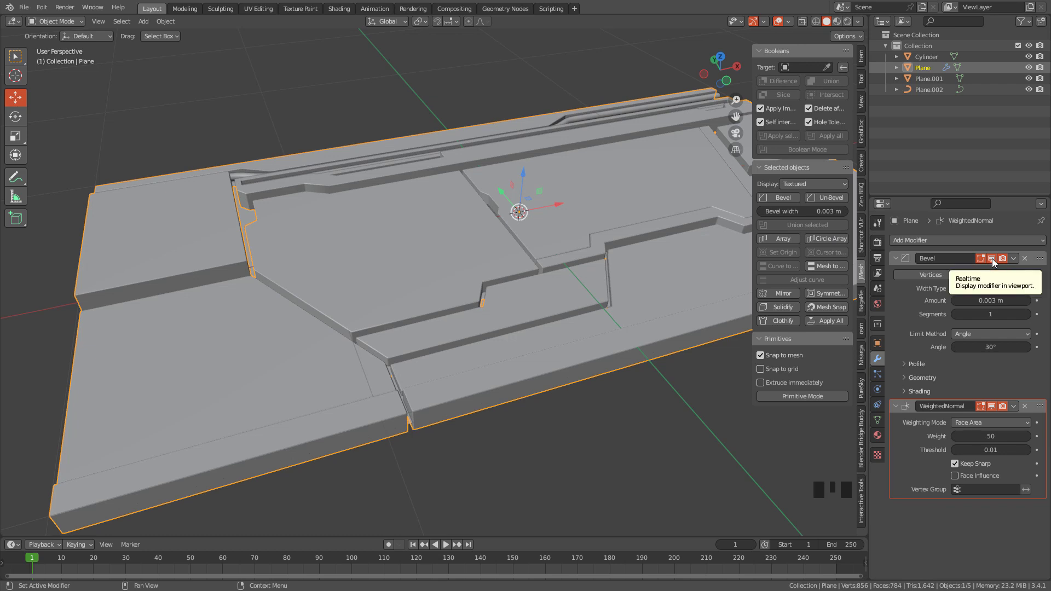
Step: Move in close to the panel's left plate and bring up the primitive-drawing tools
drag(205, 249, 442, 291)
scroll(up, 3)
middle_click(423, 275)
drag(407, 260, 24, 182)
click(24, 181)
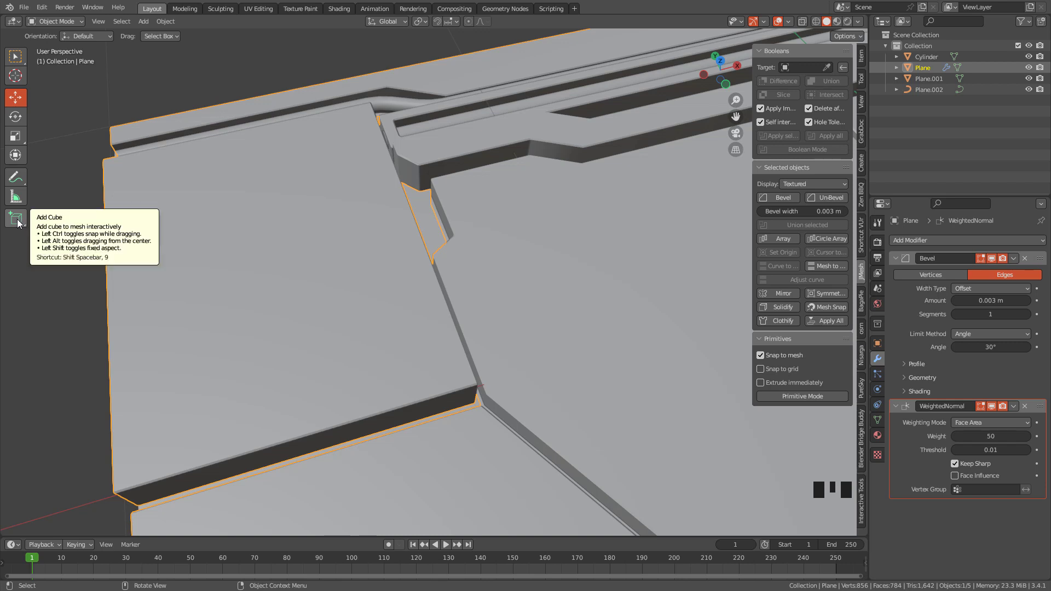
Step: Draw four small cylinders near the plate corners and Difference them out of Plane as round holes
drag(20, 223, 20, 218)
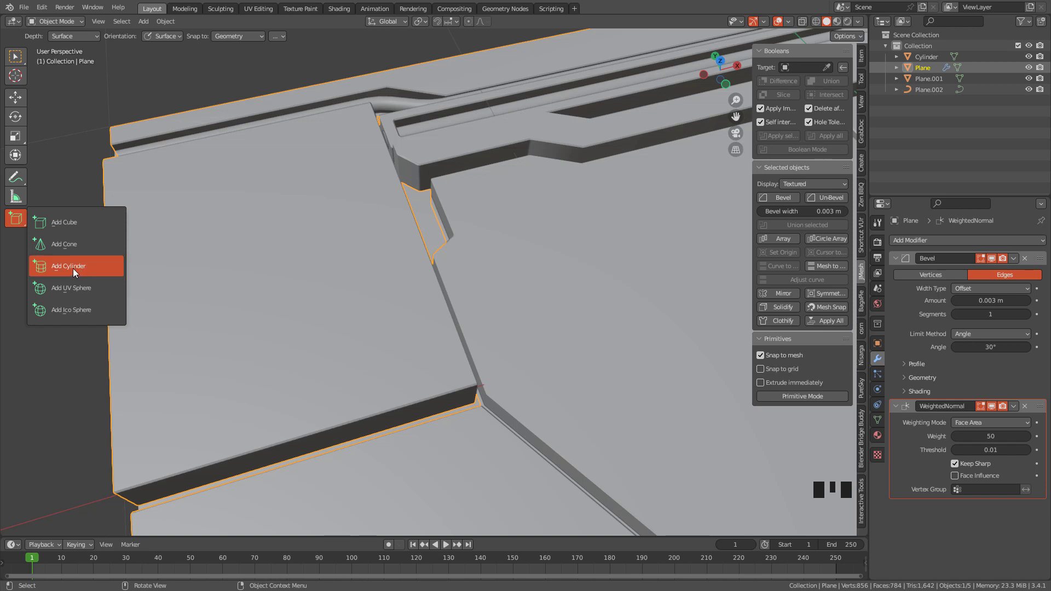
click(442, 363)
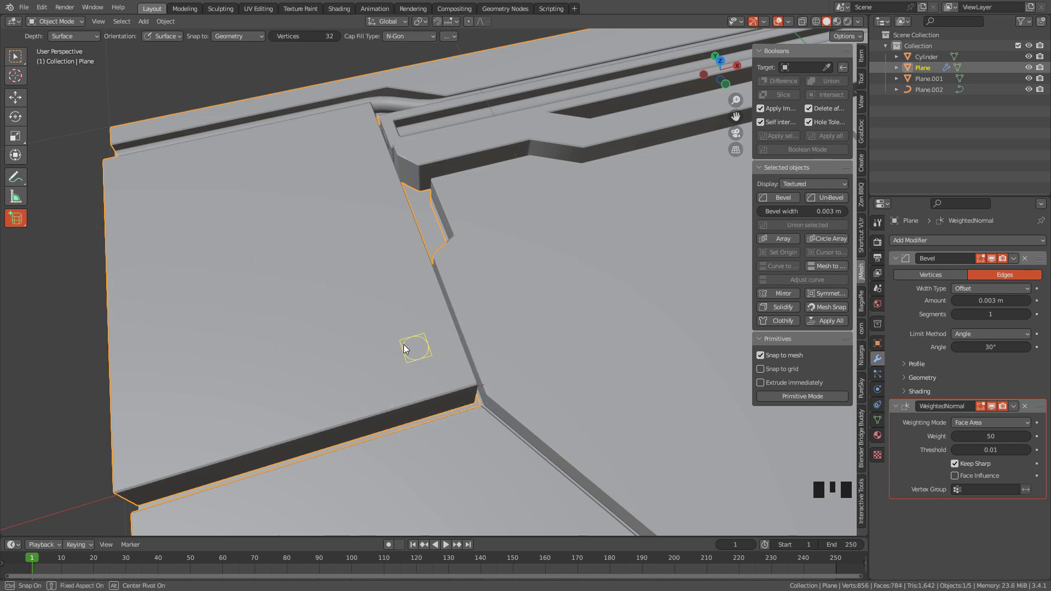
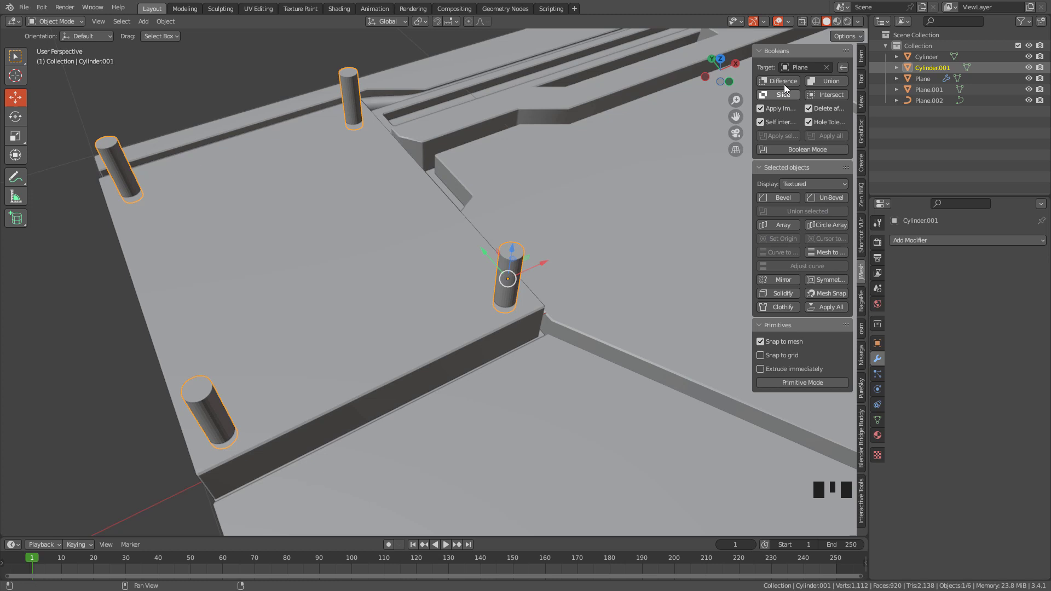
drag(787, 83, 503, 283)
drag(502, 284, 415, 228)
drag(415, 227, 462, 236)
drag(462, 235, 482, 274)
scroll(down, 3)
drag(538, 282, 23, 220)
Step: Draw a narrow box with depth beside the angled step as a slot cutter
drag(24, 220, 455, 265)
drag(455, 265, 383, 253)
drag(383, 252, 388, 257)
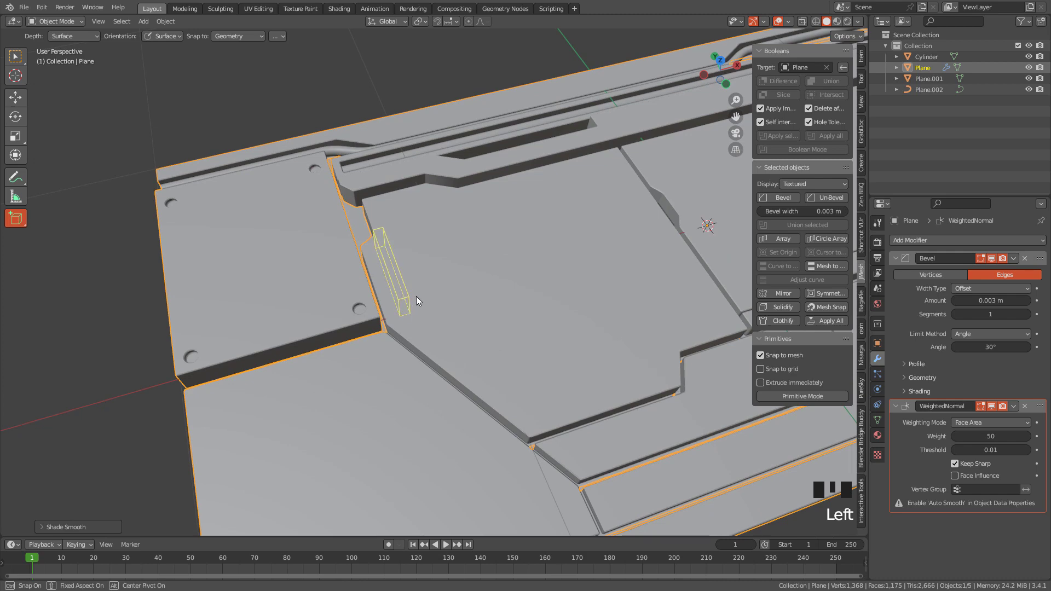
Step: Cut the narrow box out of the panel as a slot and apply Shade Smooth
middle_click(448, 266)
scroll(up, 3)
click(15, 100)
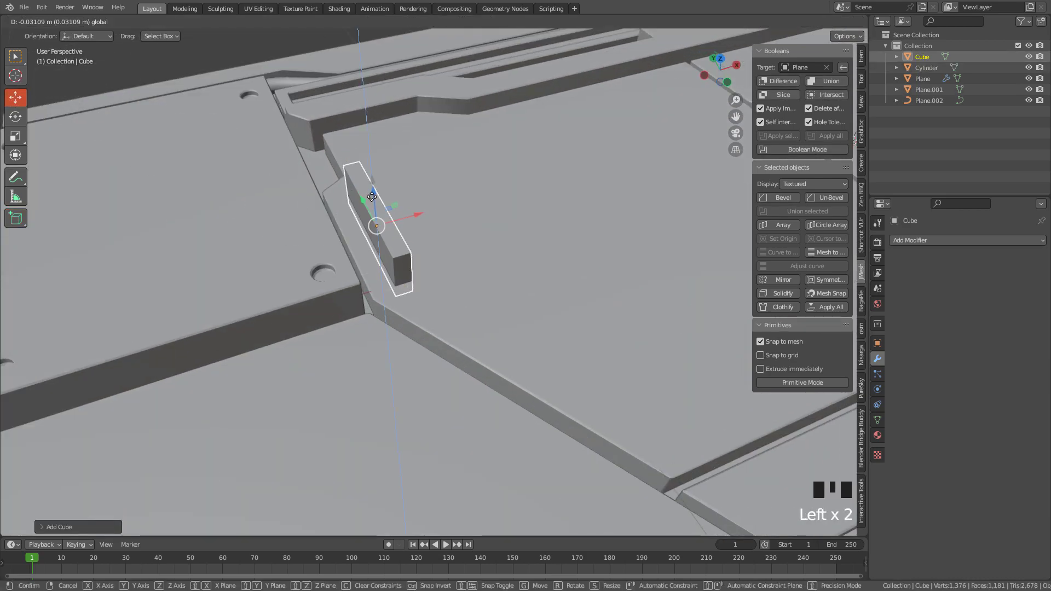
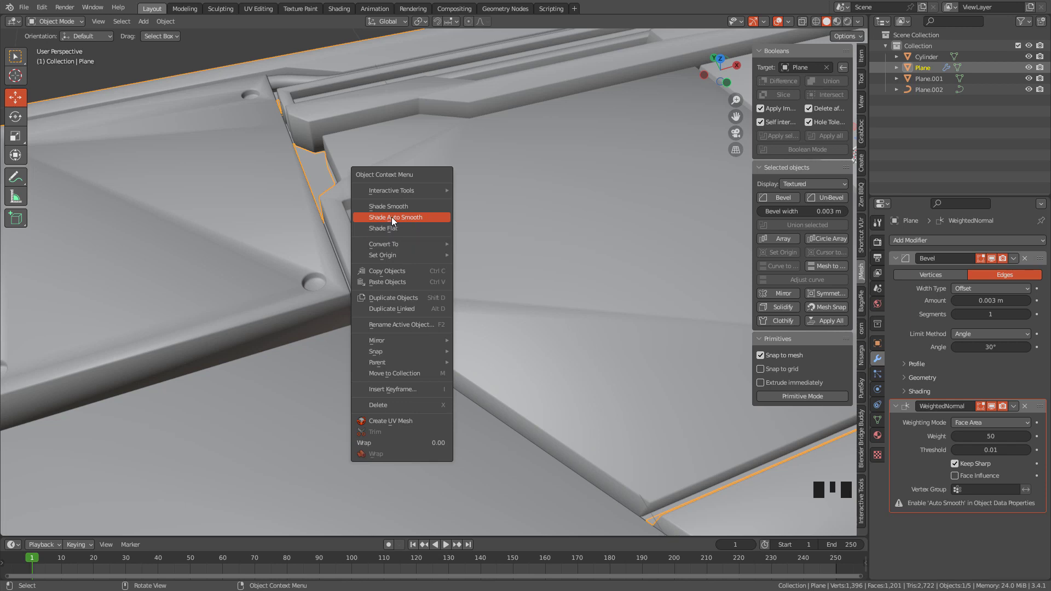
drag(462, 231, 474, 238)
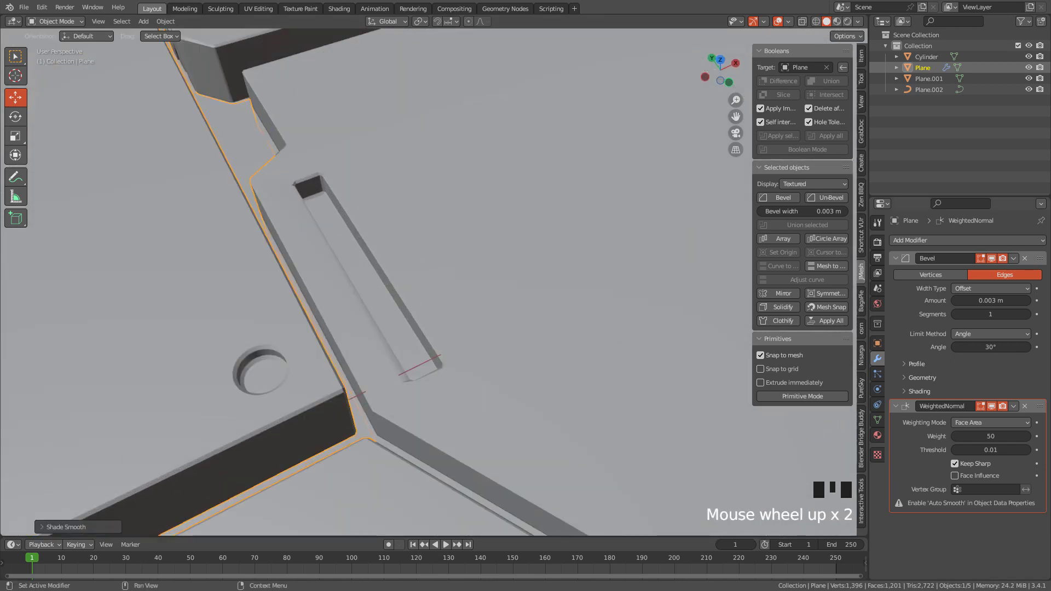
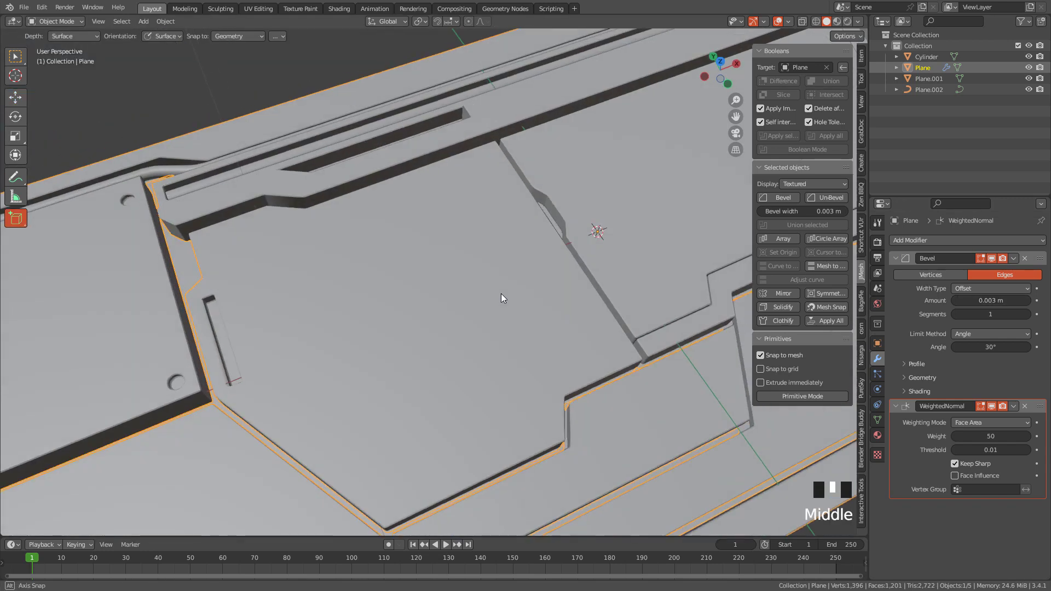
Step: Draw a box on the central plate and delete its top and bottom faces
click(464, 378)
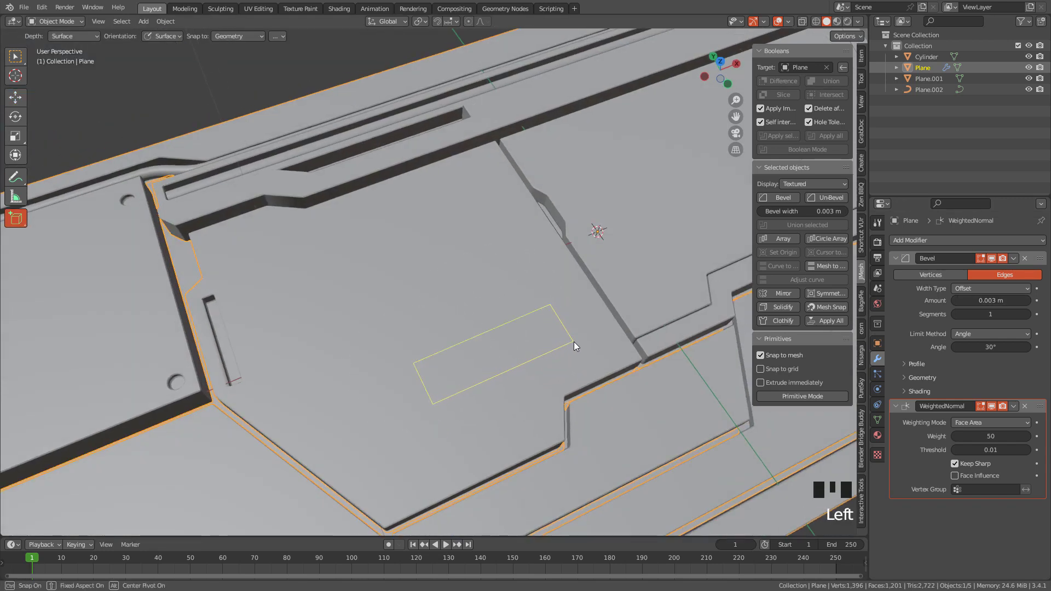
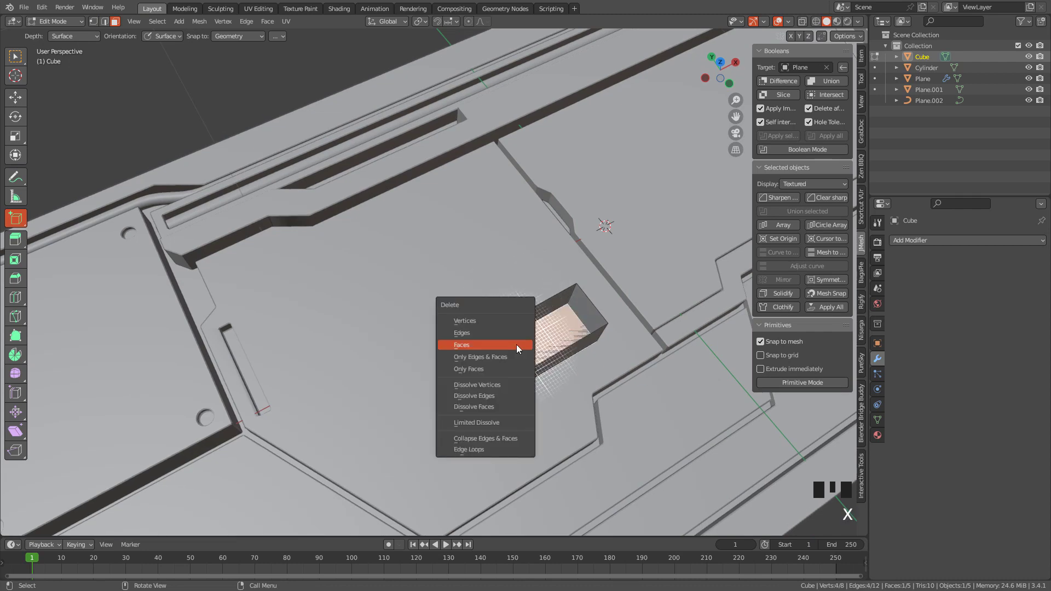
drag(542, 292, 538, 280)
key(a)
middle_click(583, 288)
scroll(up, 3)
scroll(up, 3)
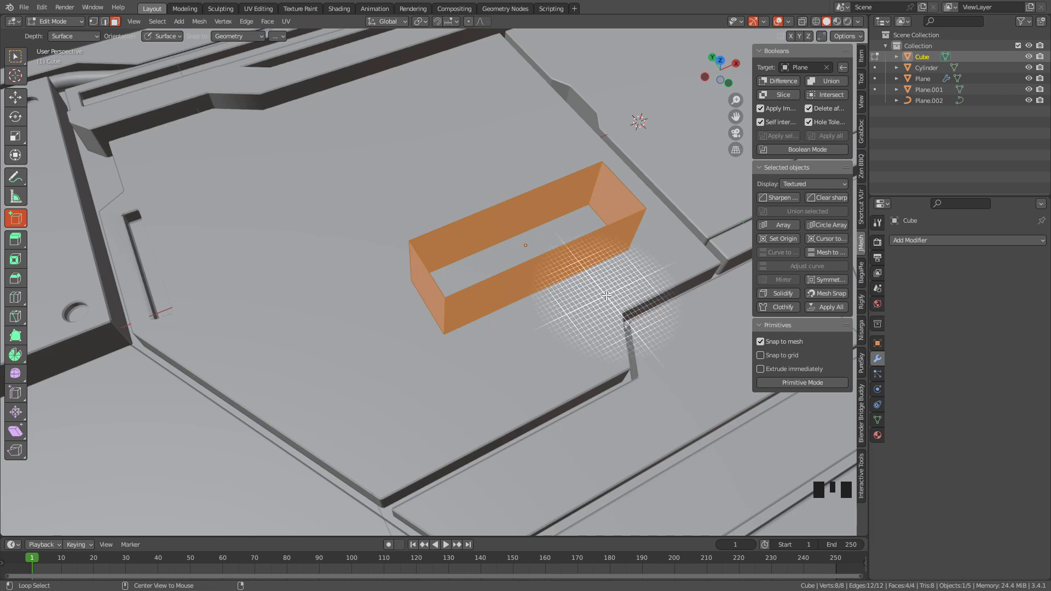
Step: Extrude the walls along normals into a thick frame, lower it along Z into the plate, and mark a new rectangle
key(alt+e)
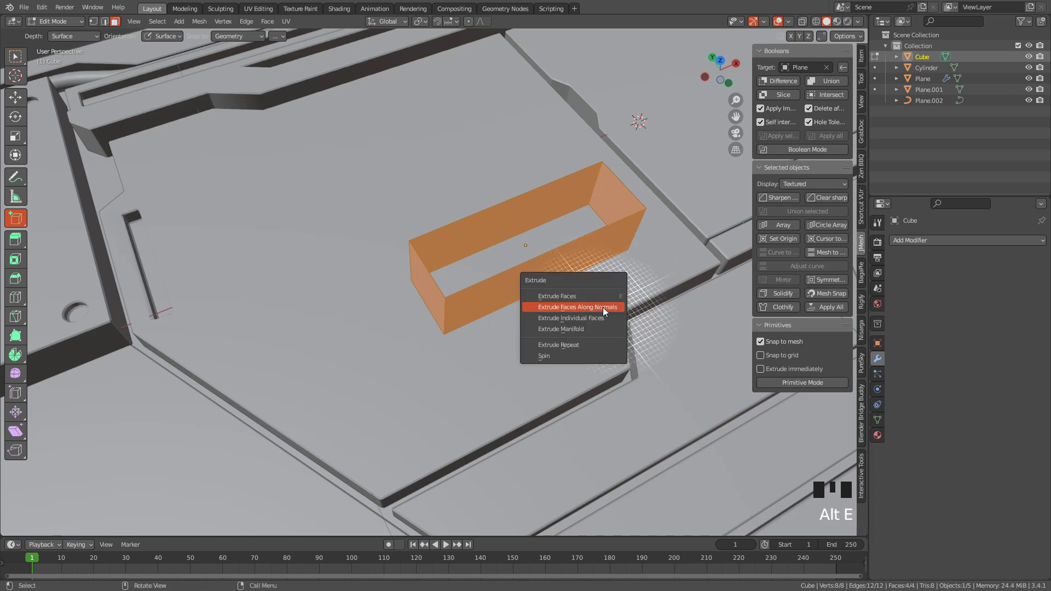
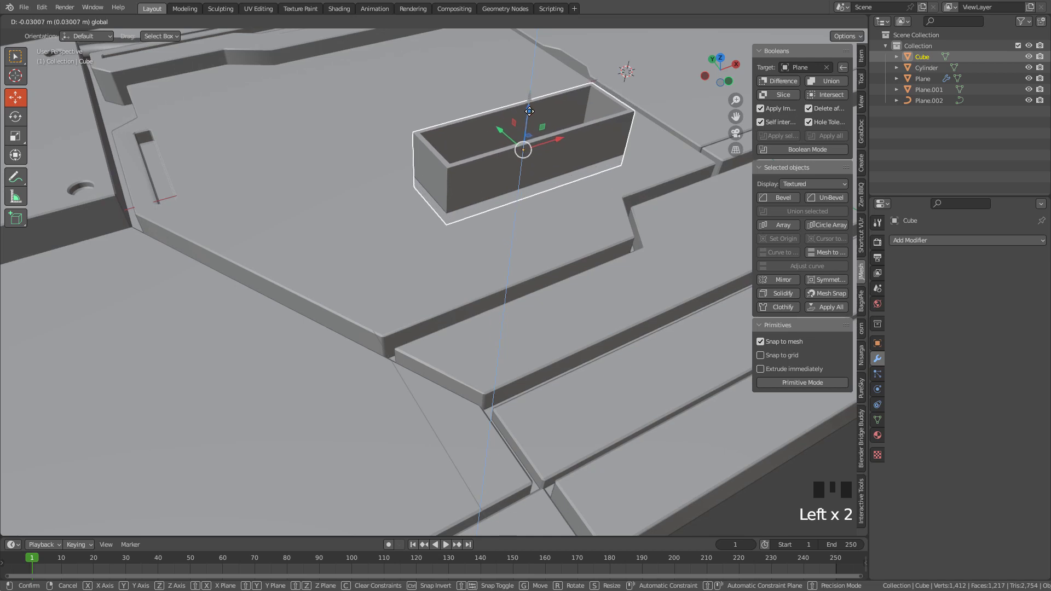
drag(562, 144, 788, 84)
click(787, 85)
drag(503, 220, 576, 276)
drag(577, 276, 547, 279)
scroll(up, 3)
drag(20, 222, 501, 313)
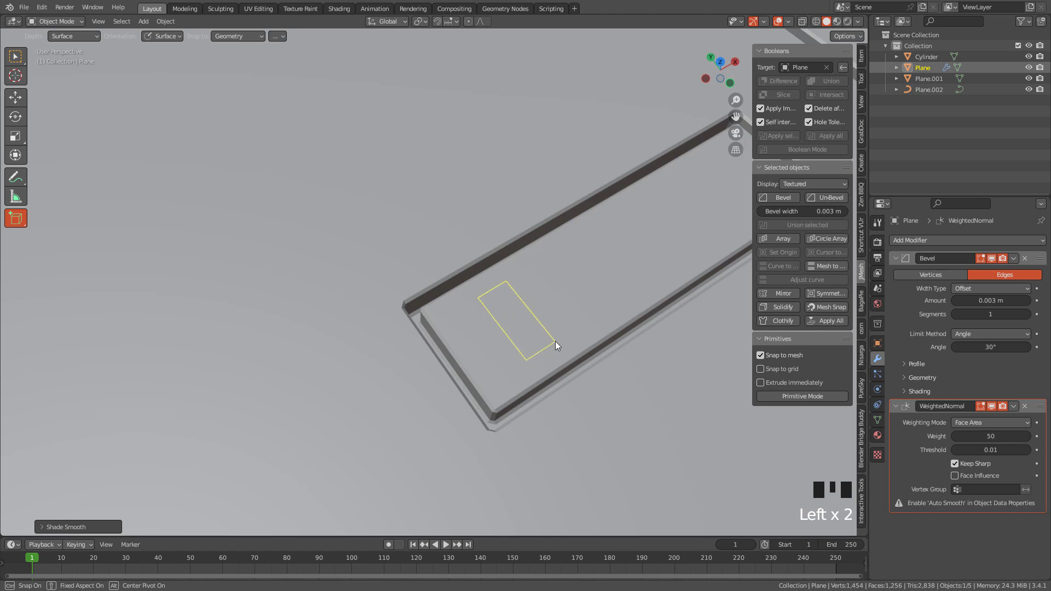
Step: Finish the small rectangle and cut it out of the central recess
click(19, 100)
middle_click(572, 301)
click(511, 51)
middle_click(551, 124)
drag(783, 82, 519, 248)
right_click(519, 248)
Step: Add a new plane primitive on the panel surface with Shift+A
scroll(down, 3)
scroll(up, 3)
middle_click(448, 253)
key(shift+a)
middle_click(517, 280)
Step: Scale the new plane along X into a long narrow strip
key(s)
key(s)
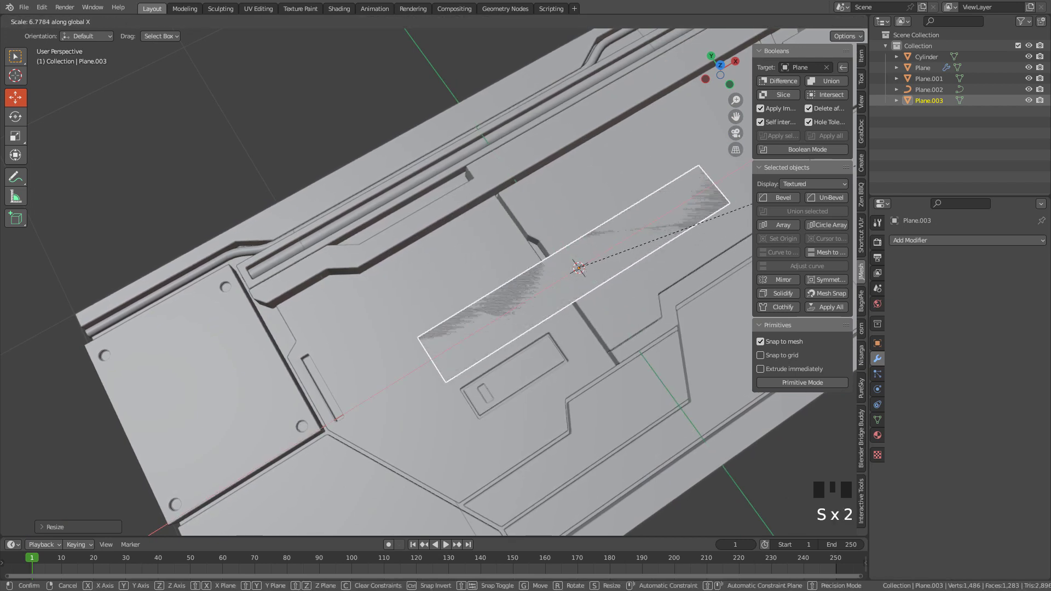
click(566, 245)
drag(564, 270, 610, 290)
key(s)
Step: In Edit Mode add evenly spaced loop cuts across the strip with Ctrl+R
key(Tab)
drag(602, 247, 584, 258)
key(ctrl+r)
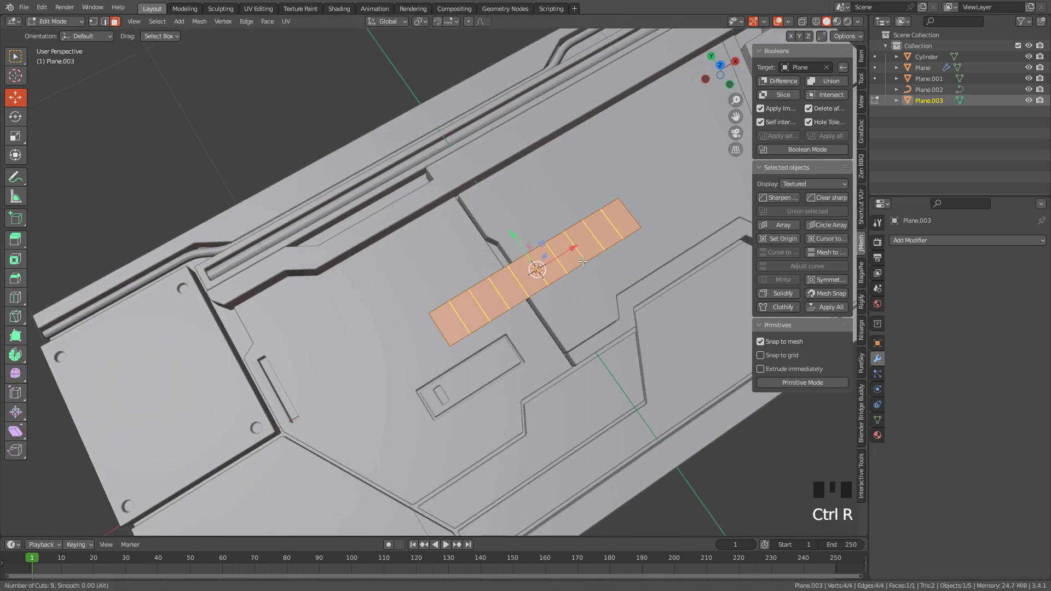
drag(573, 259, 572, 239)
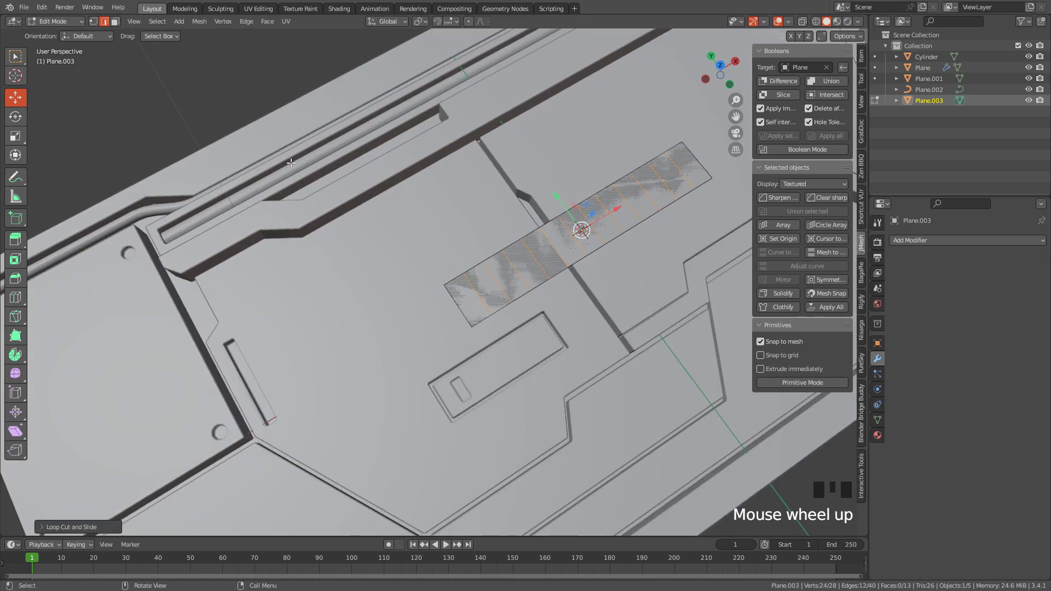
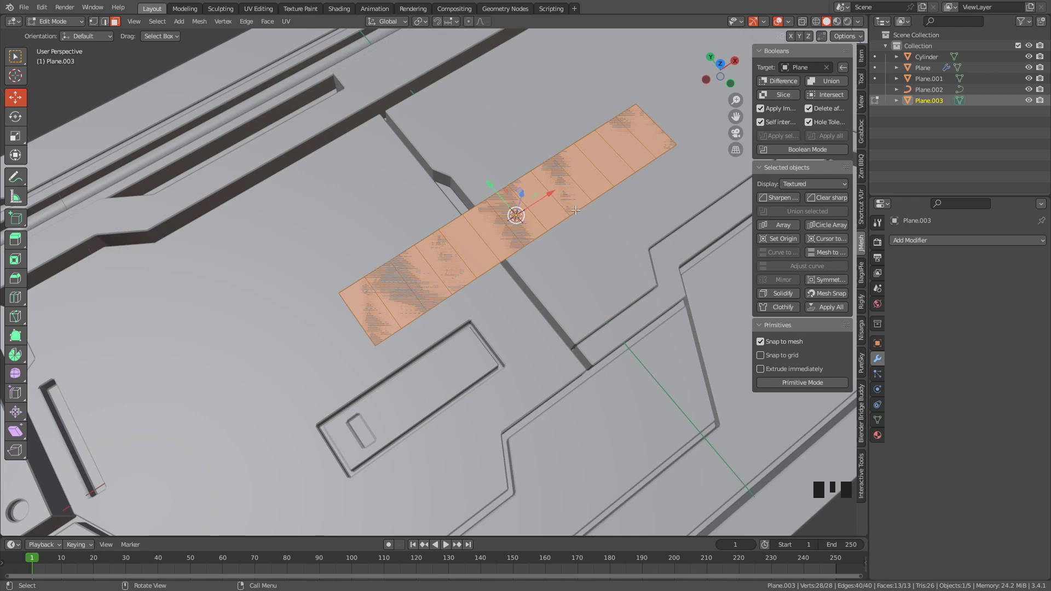
Step: Inset each segment individually and delete the inner faces to form vent openings
key(i)
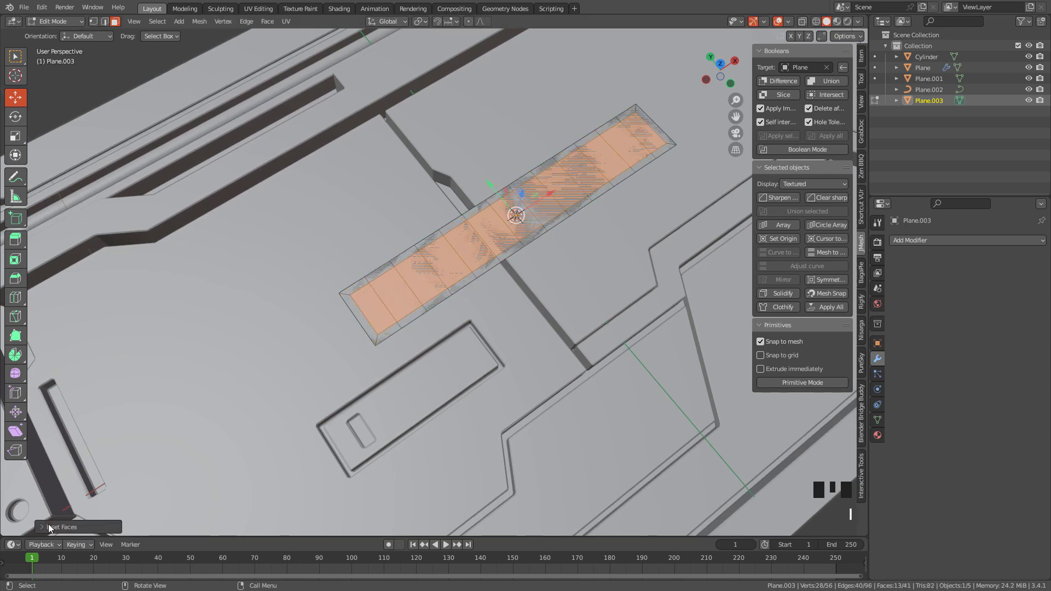
drag(66, 531, 106, 517)
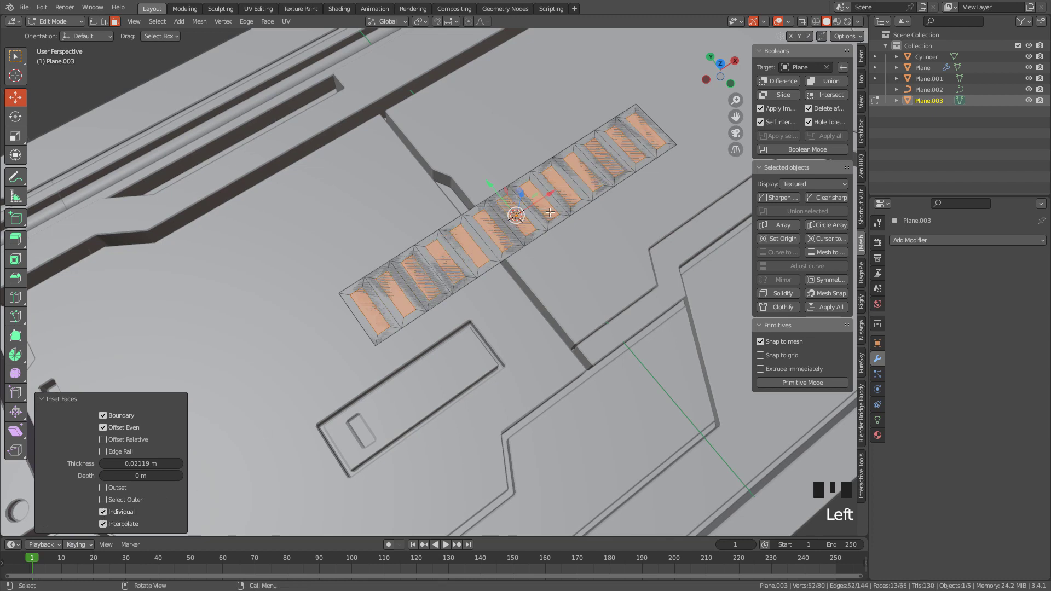
key(x)
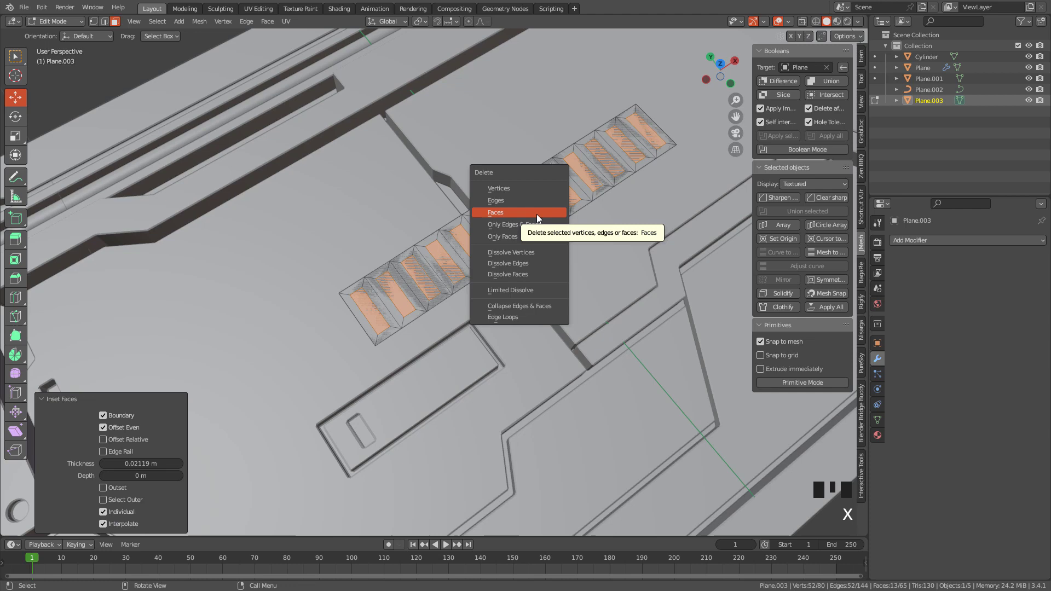
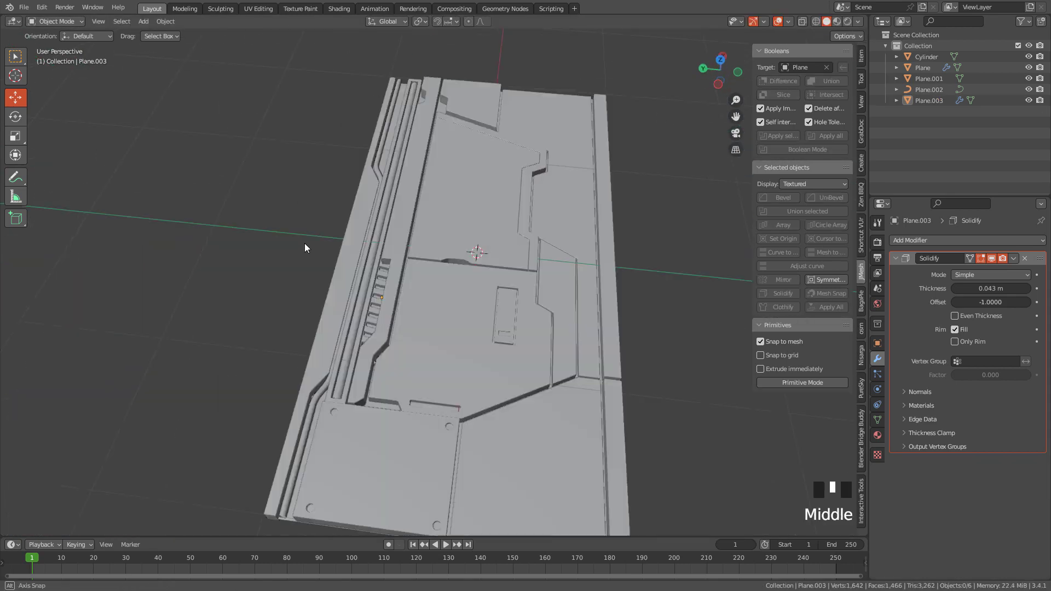
Step: Toggle options in the viewport header and reframe the whole panel
scroll(up, 3)
click(821, 27)
click(811, 25)
drag(633, 181, 533, 225)
scroll(up, 3)
middle_click(570, 256)
scroll(down, 3)
Step: Select all panel pieces and Apply All modifiers, converting them to mesh
click(491, 258)
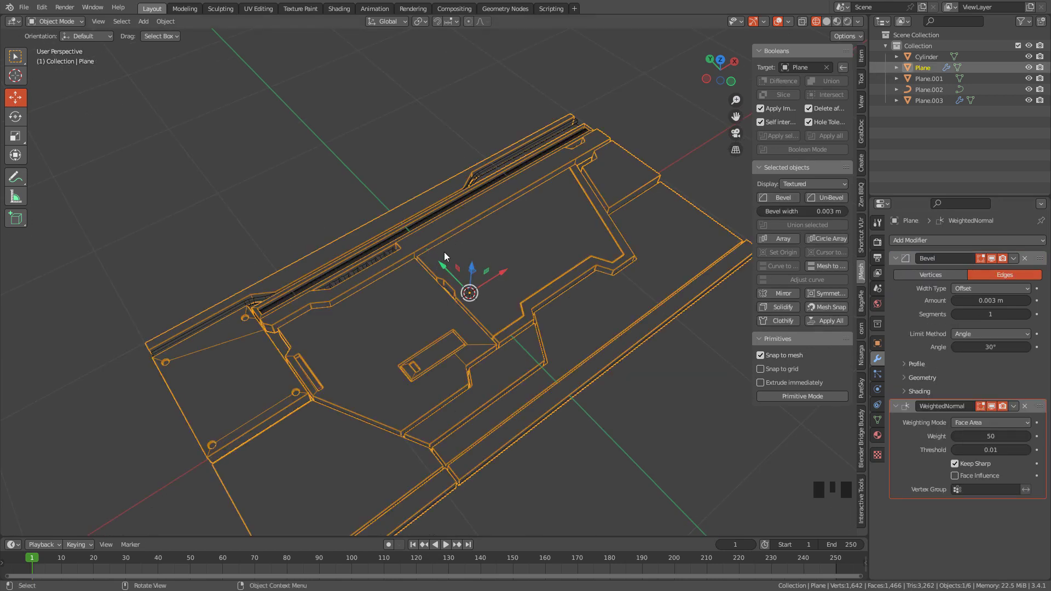
click(304, 235)
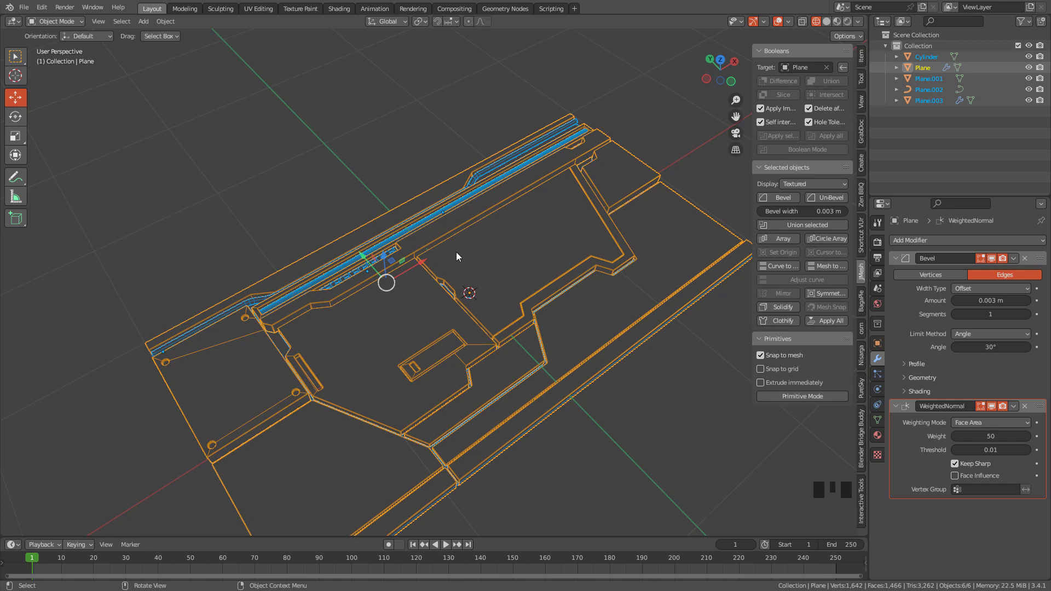
drag(460, 255, 510, 302)
drag(513, 292, 500, 258)
click(501, 259)
key(Tab)
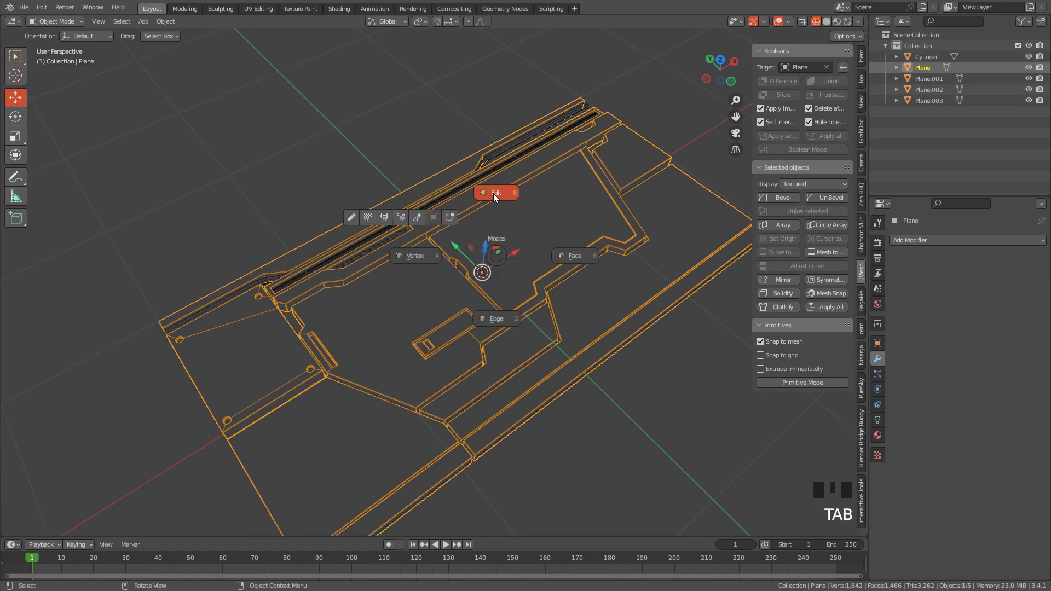
Step: Triangulate all the panel's faces and join every piece into the single Plane object
key(a)
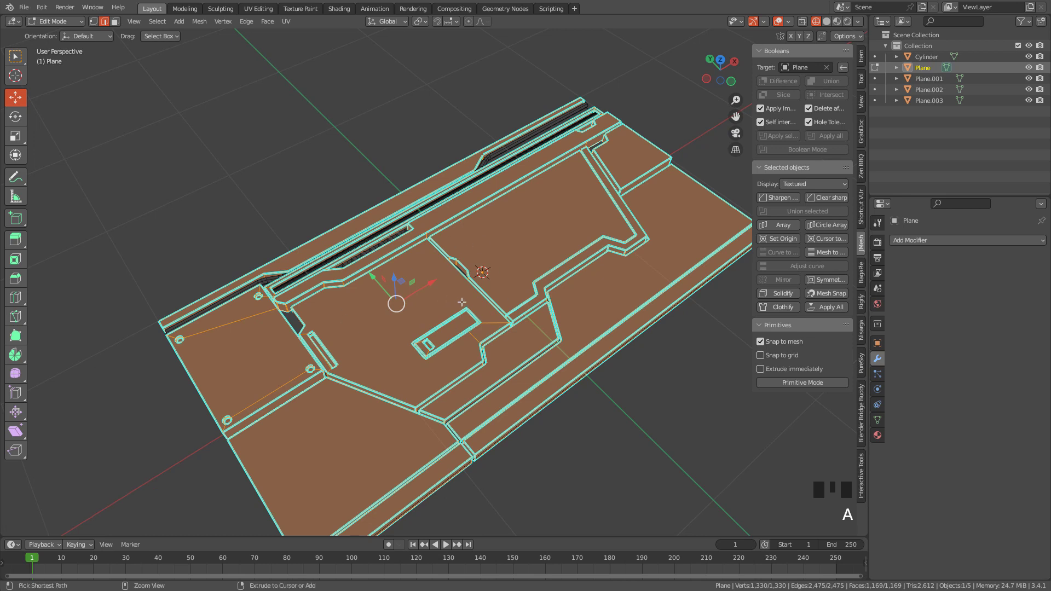
key(ctrl+t)
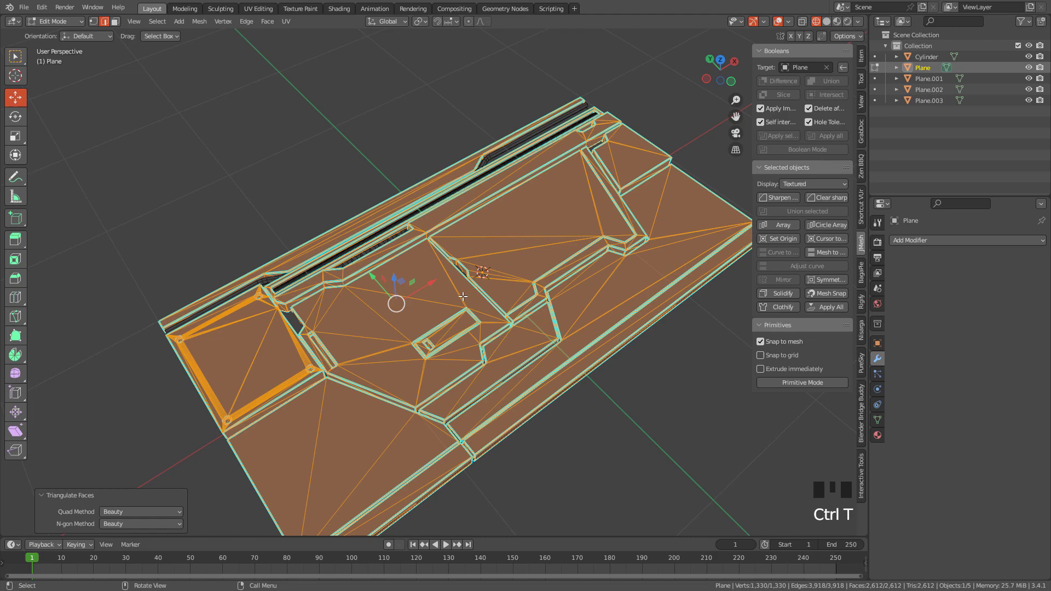
key(Tab)
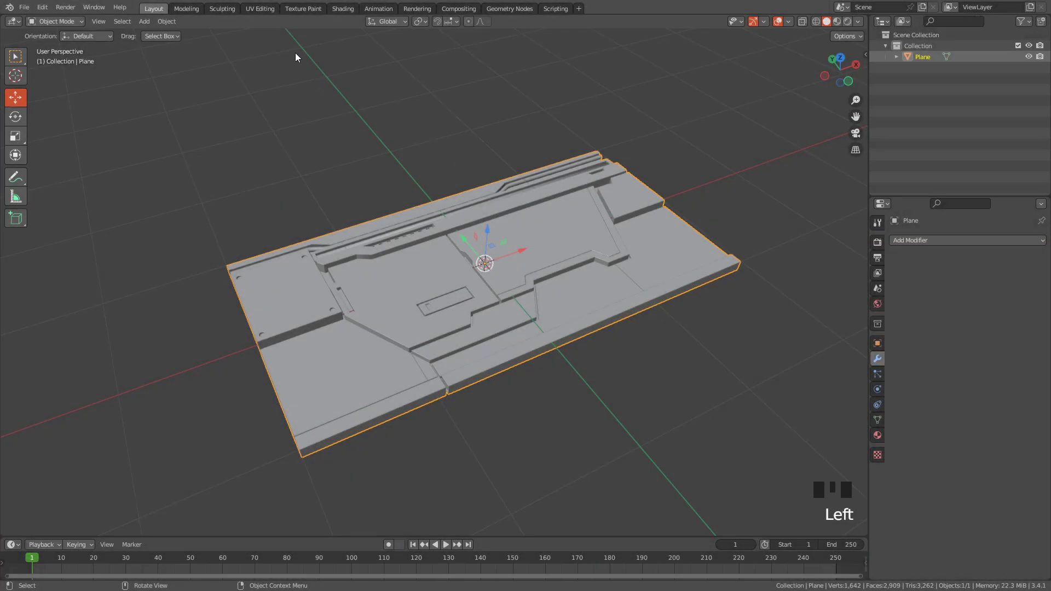
Step: Unwrap the joined panel in the UV Editing workspace with Smart UV Project, then a cube projection
click(265, 11)
drag(328, 58, 649, 222)
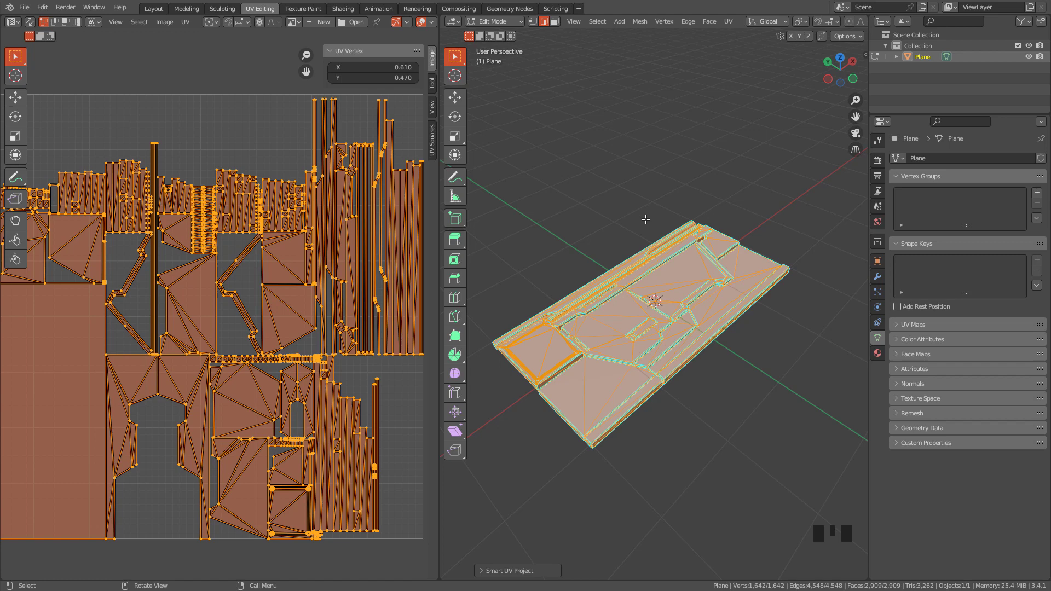
scroll(up, 3)
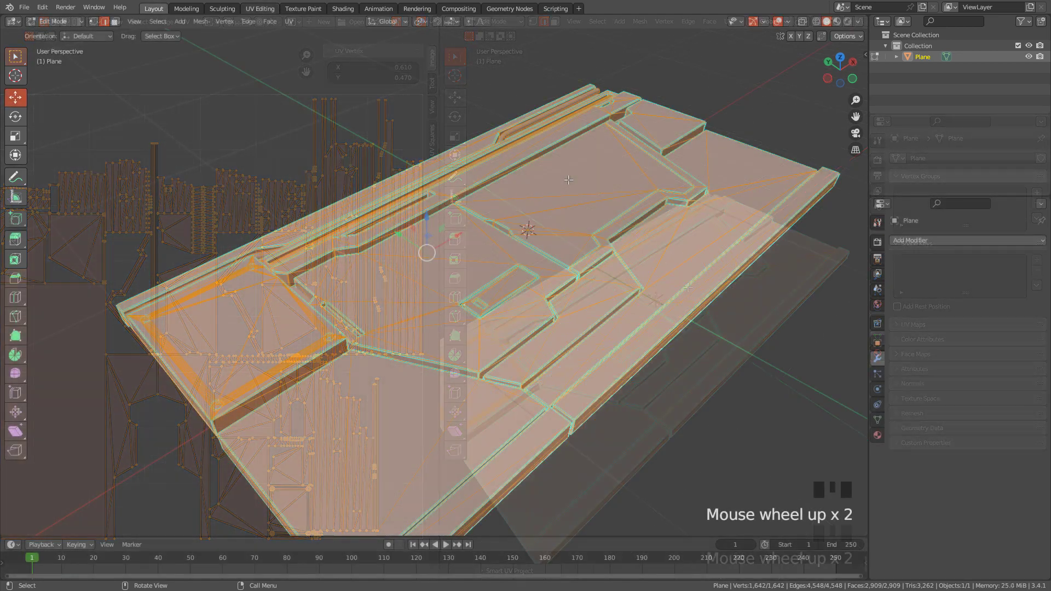